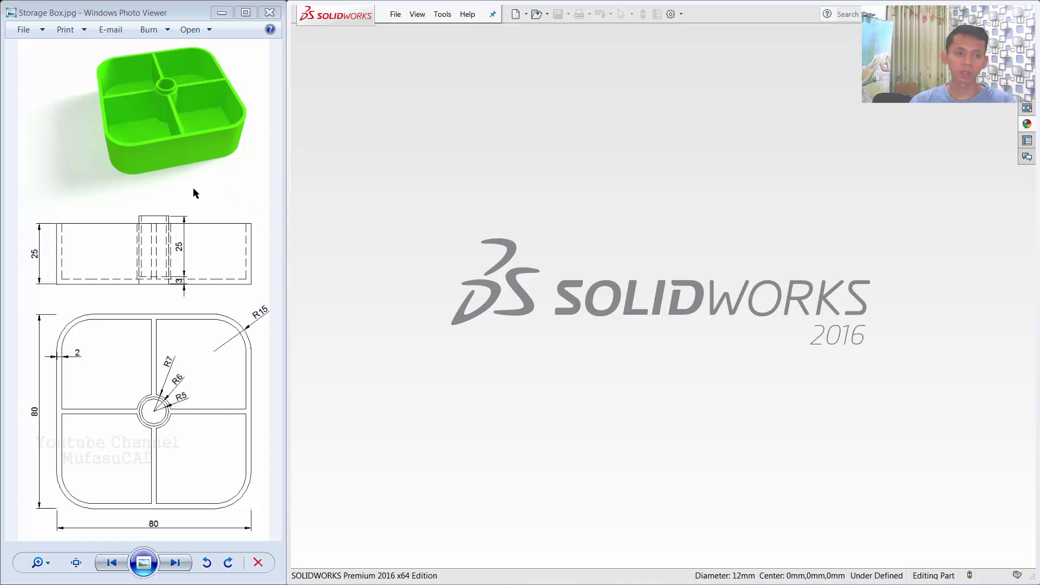
Bring the storage box reference picture forward and start creating a new document.
click(196, 191)
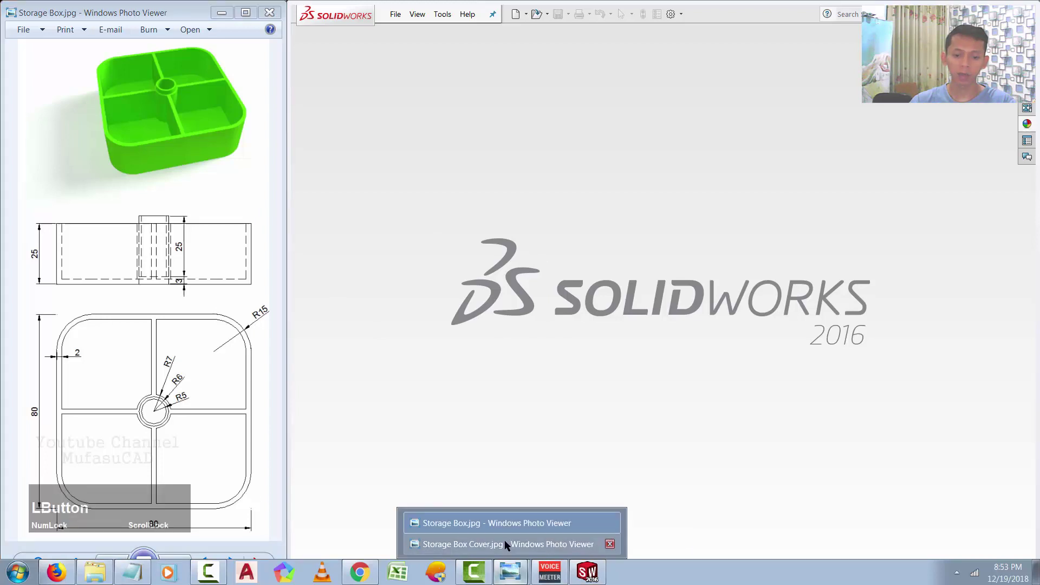
click(507, 544)
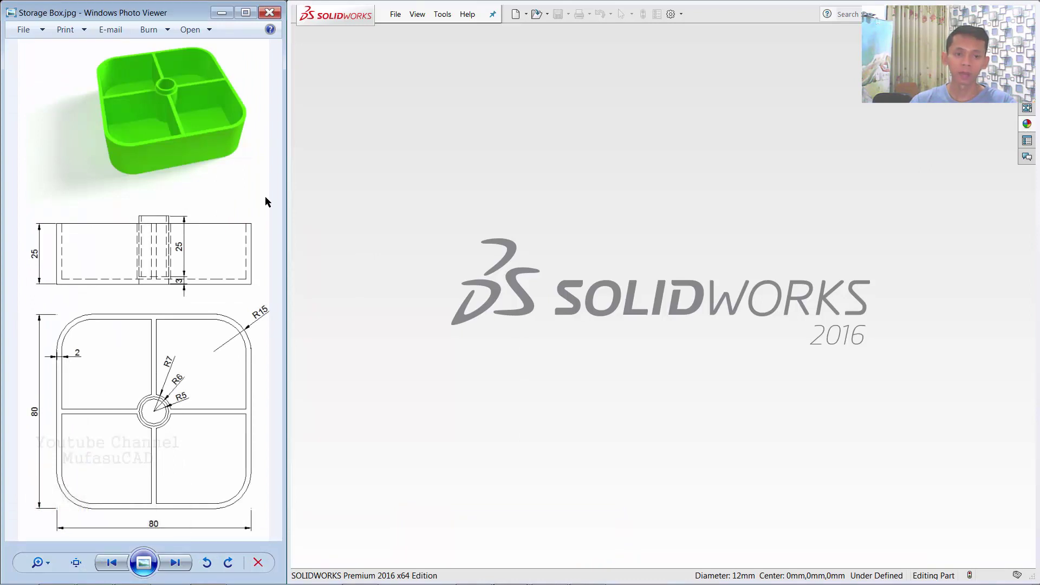
click(500, 226)
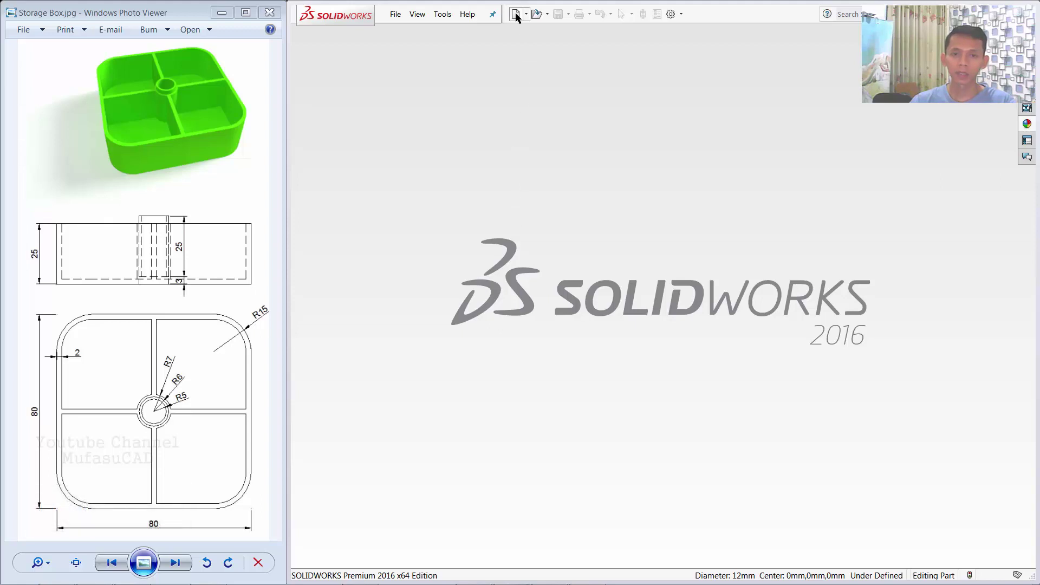
Start a new part and sketch an 80 x 80 center rectangle on the Top Plane.
click(517, 15)
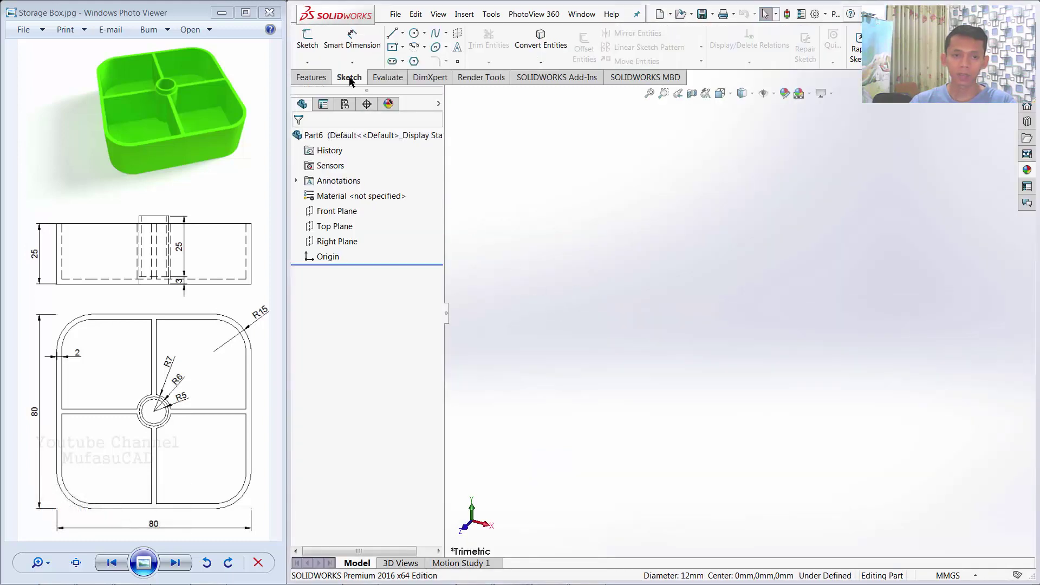
click(352, 80)
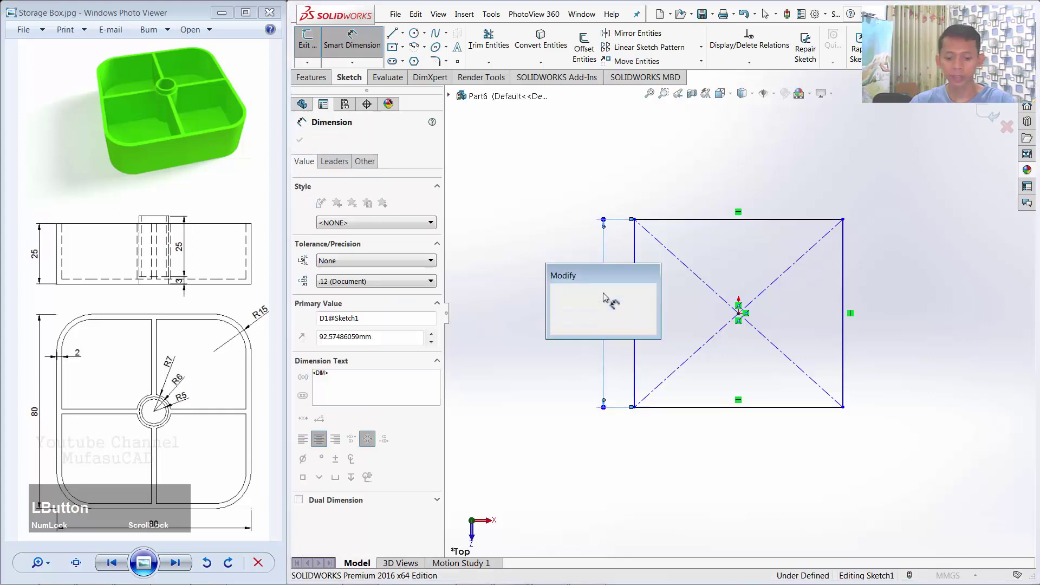
text(80)
click(556, 293)
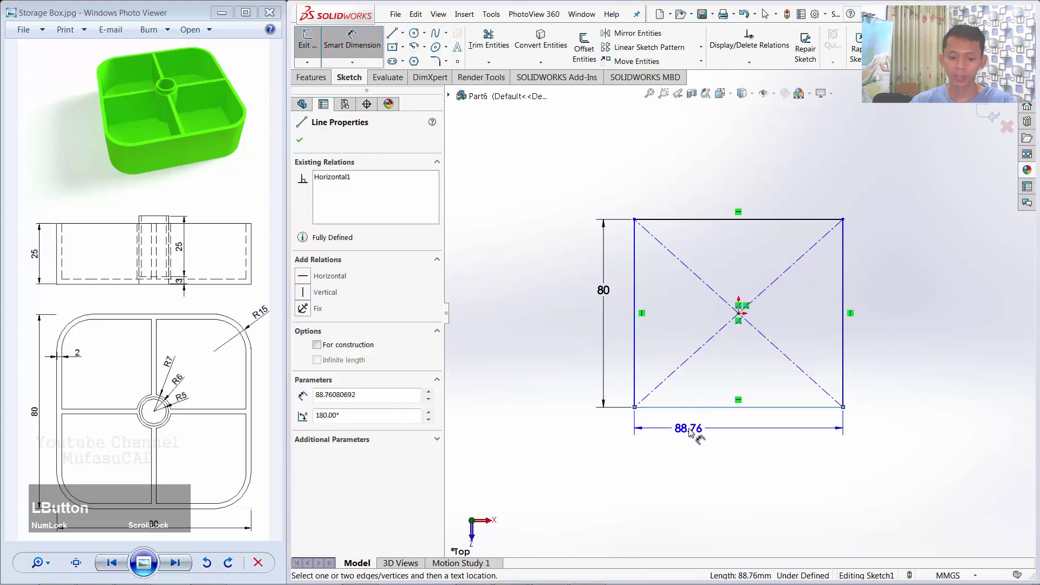
text(80)
click(645, 430)
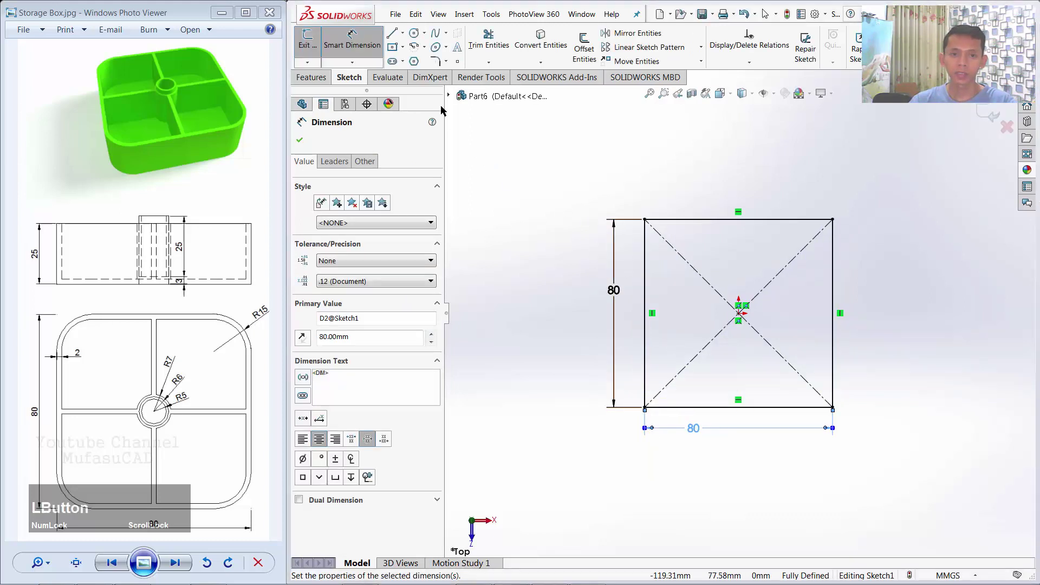
Add a circle at the origin dimensioned Ø12.
click(412, 37)
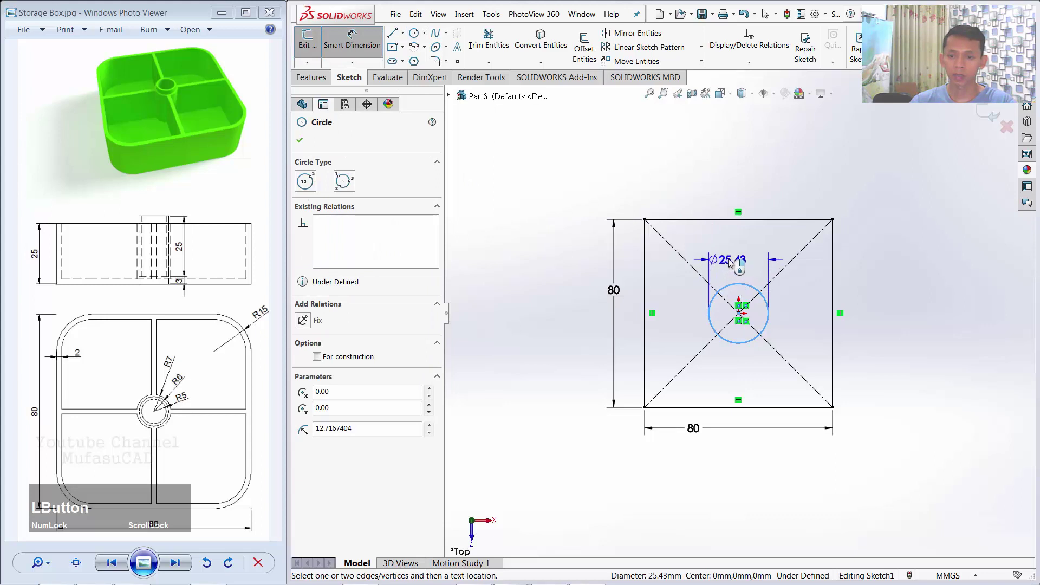
text(12)
click(689, 258)
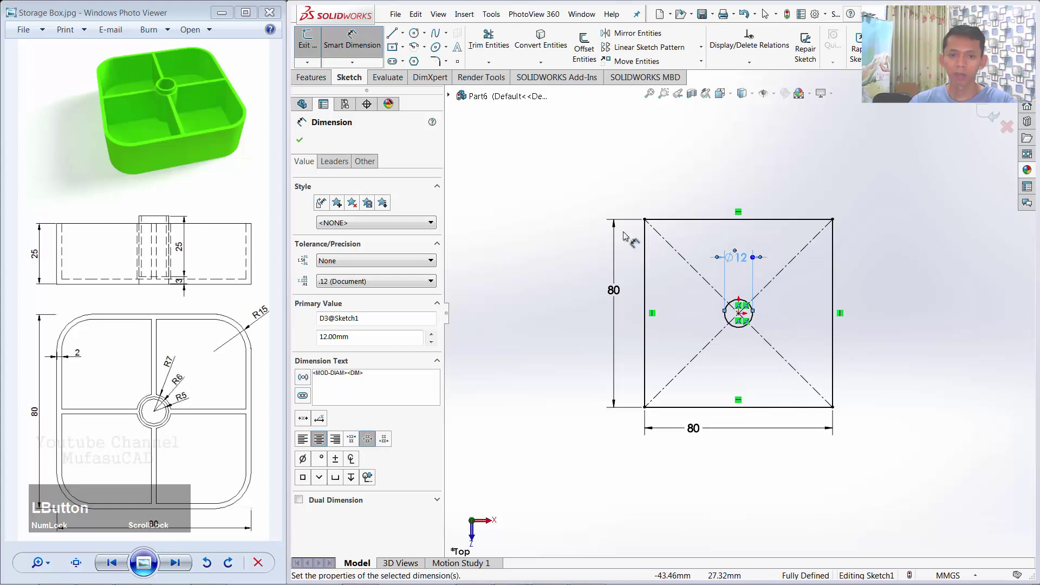
Fillet the four rectangle corners with radius 15 and exit the sketch.
click(437, 64)
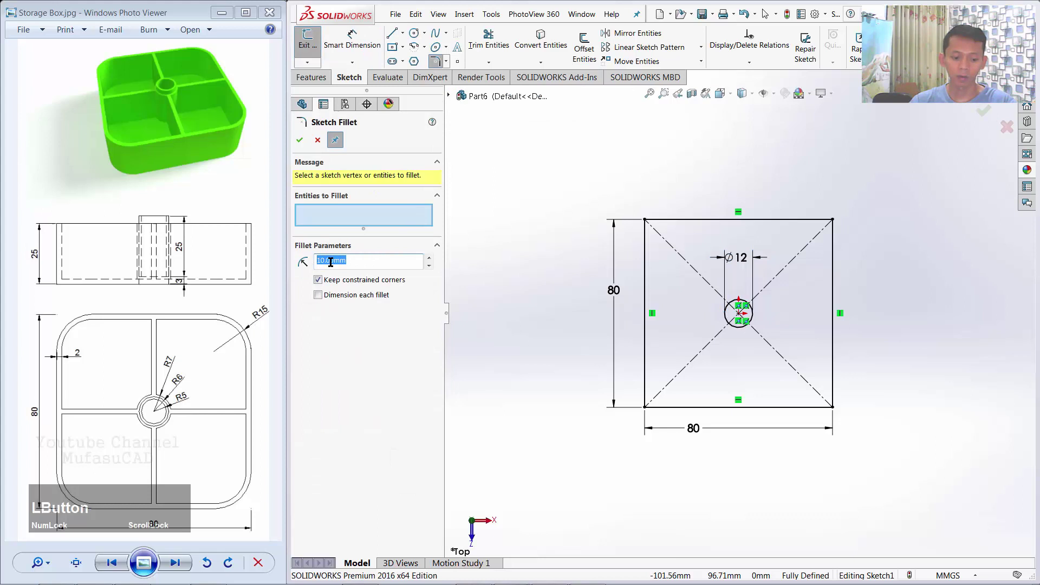
text(15)
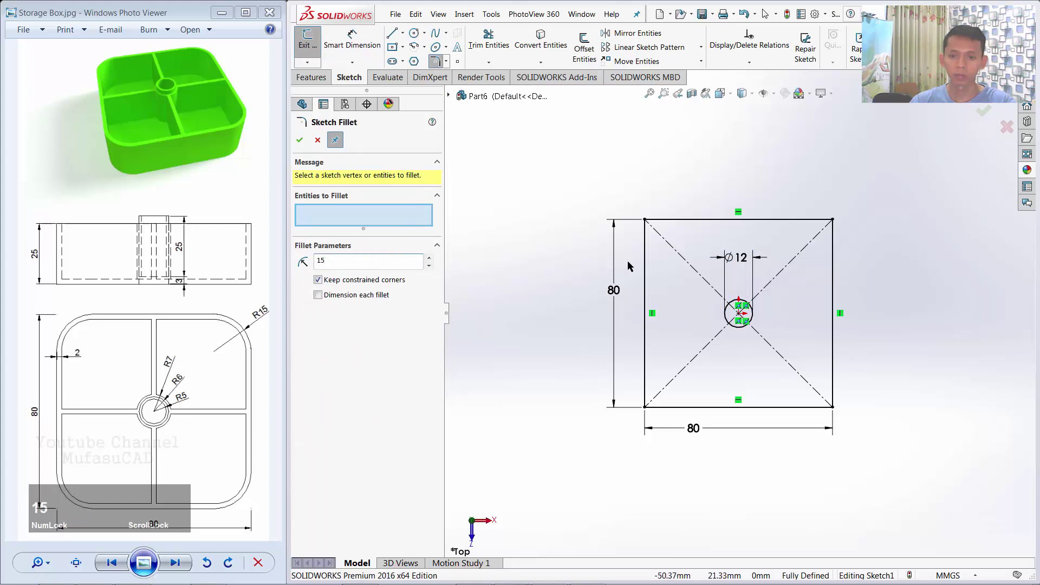
click(647, 244)
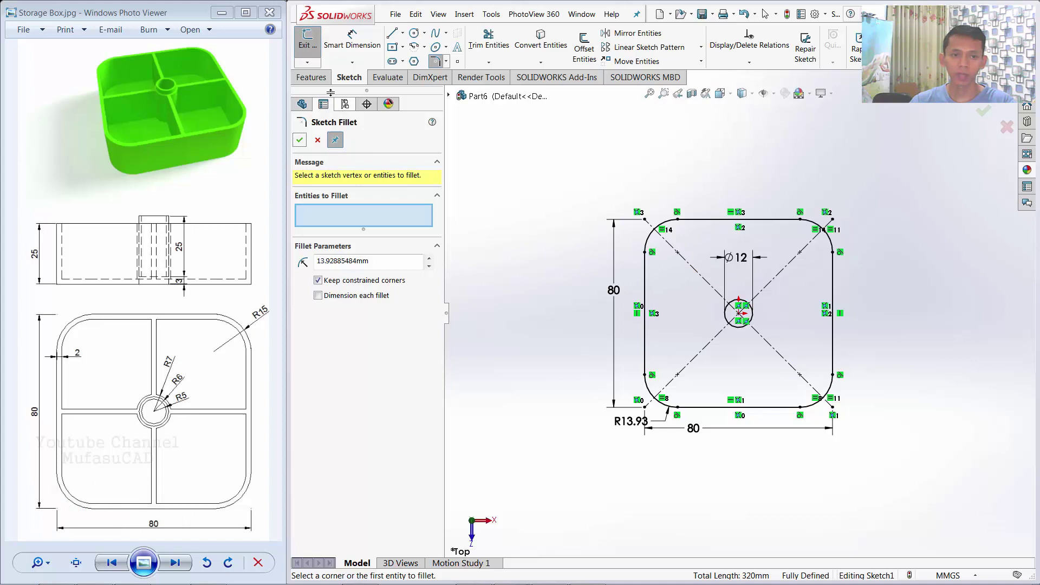
click(317, 78)
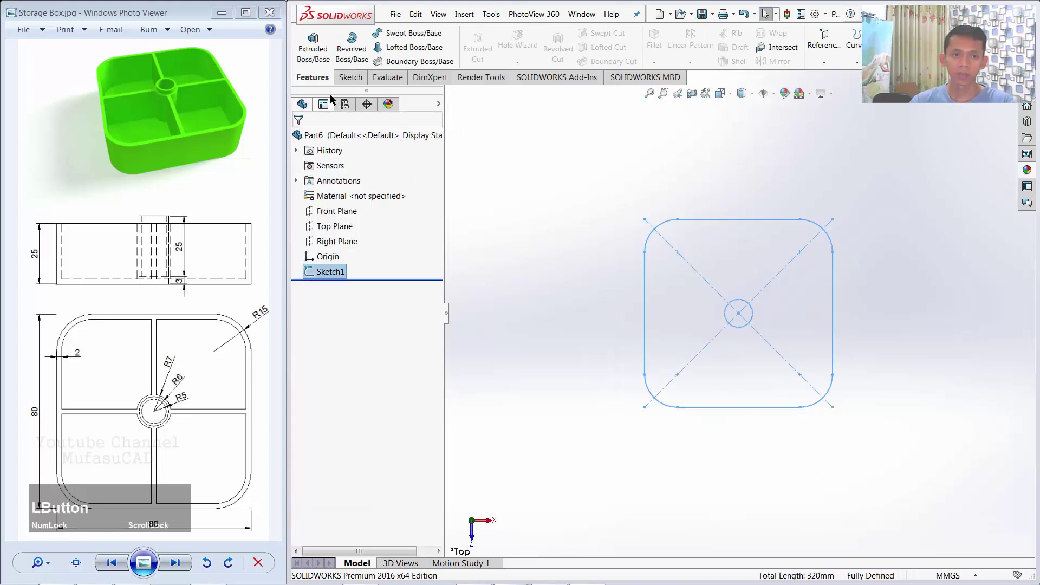
Extrude Sketch1 as a Blind boss 25 mm tall into a solid block.
click(313, 50)
click(313, 50)
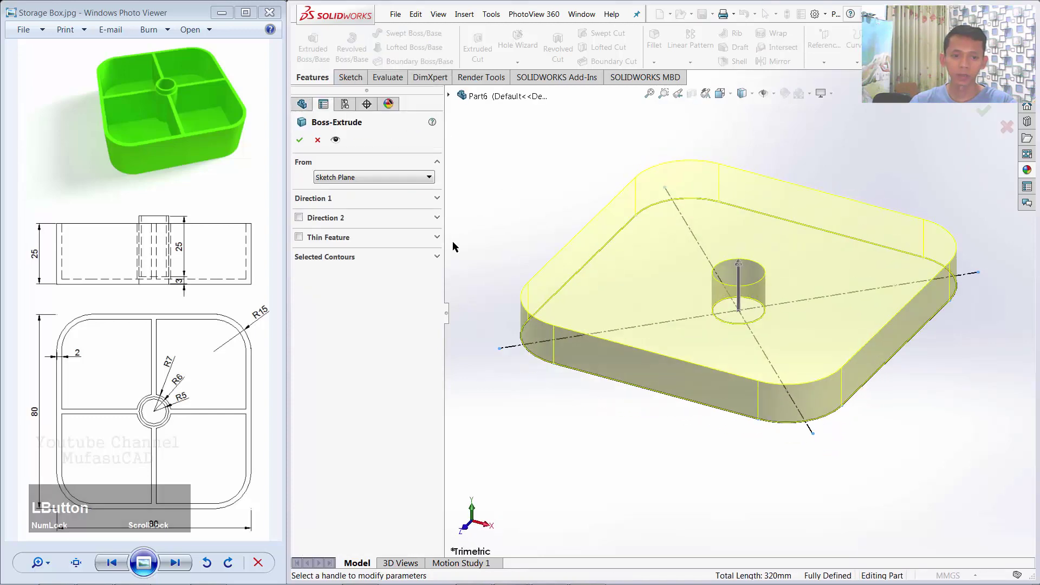
click(414, 199)
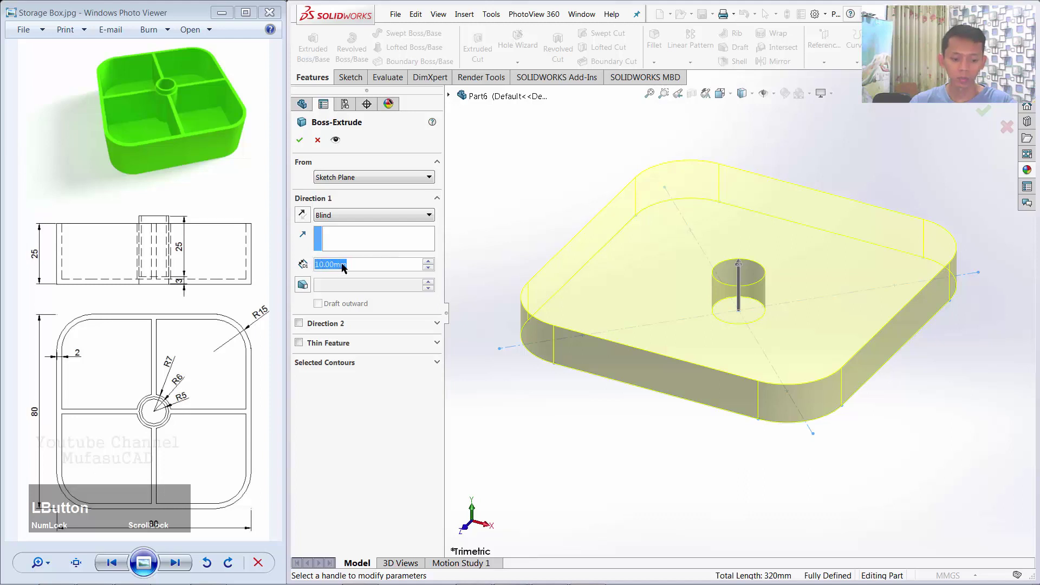
text(25)
click(368, 240)
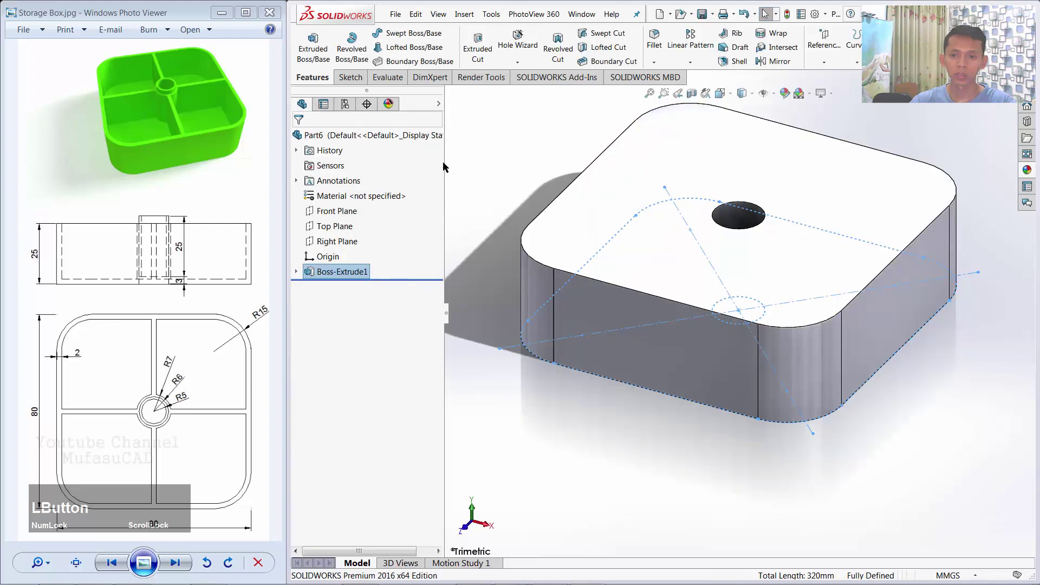
middle_click(787, 189)
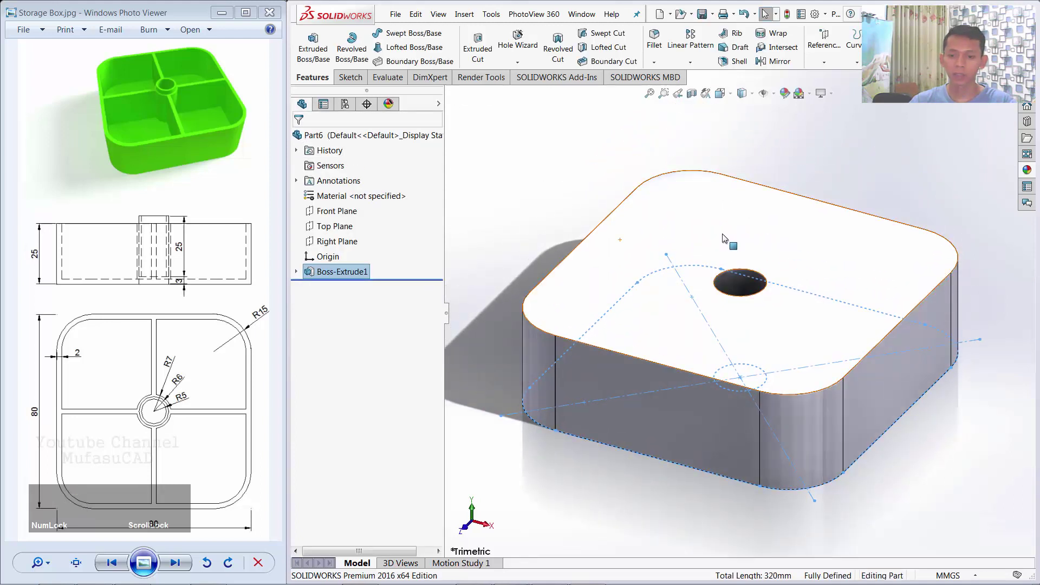
Sketch a circle at the origin on the top face dimensioned Ø14.
click(725, 227)
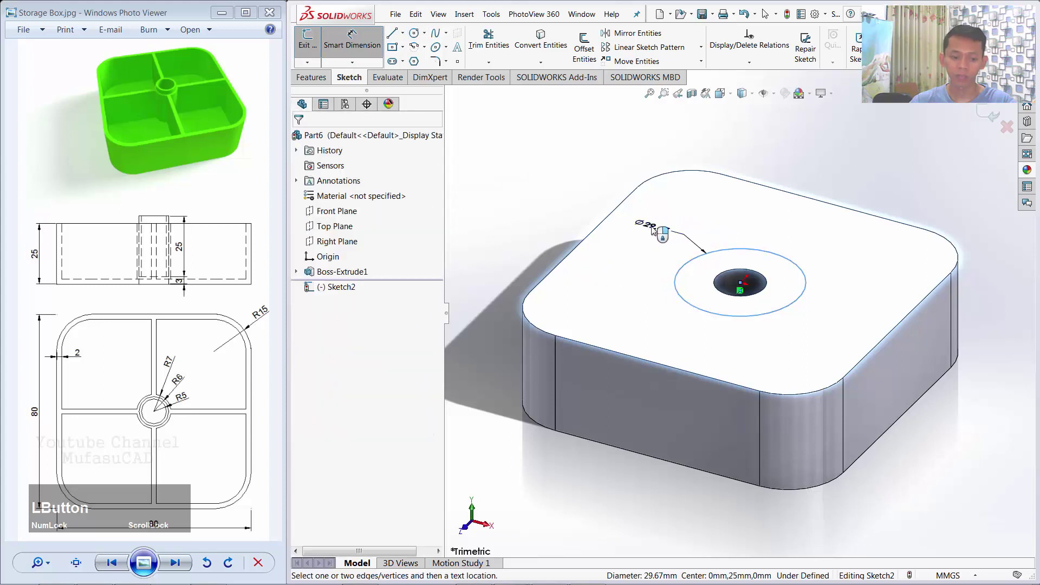
text(14)
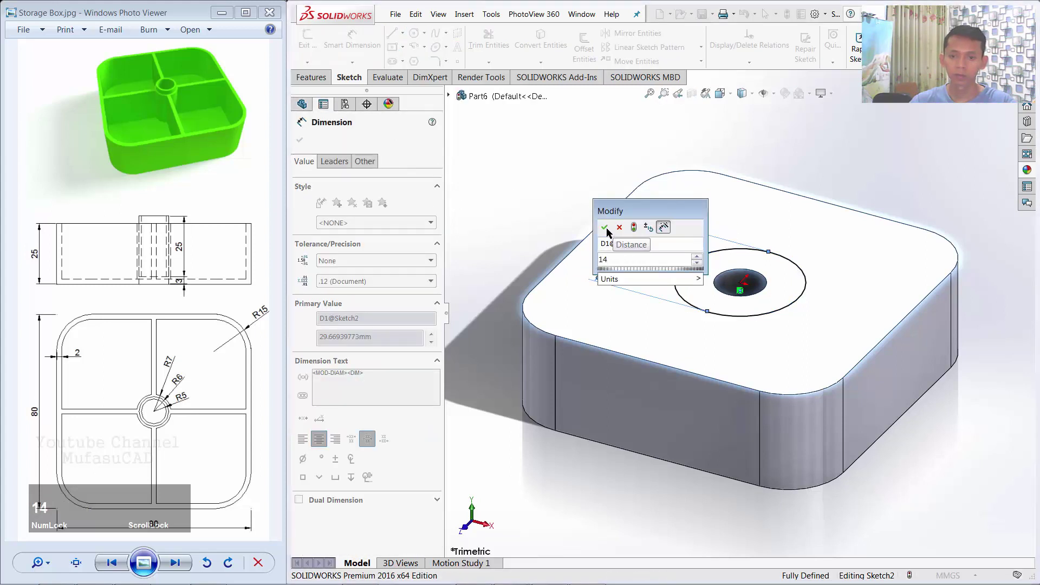
click(607, 230)
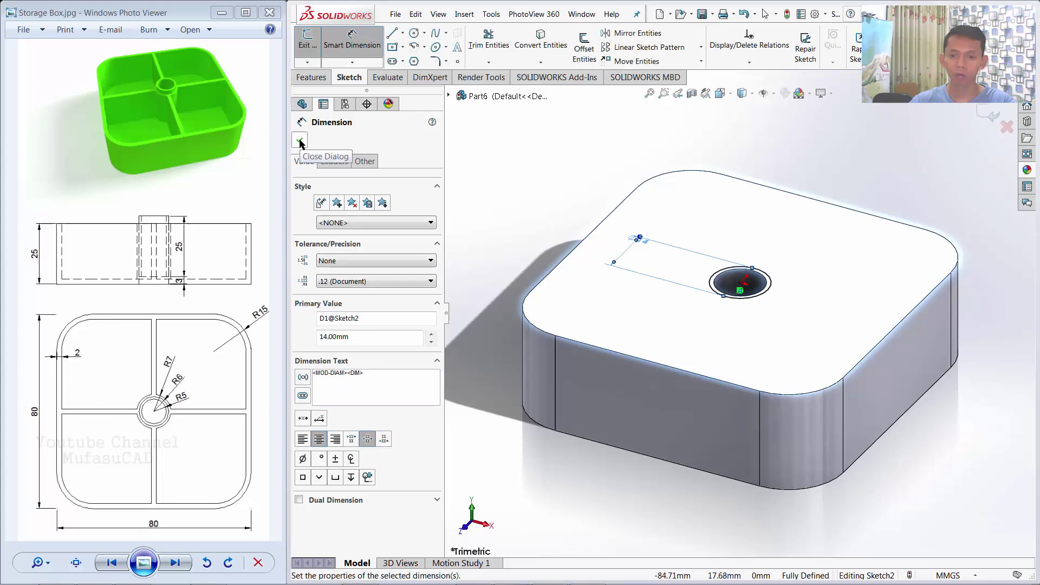
click(302, 143)
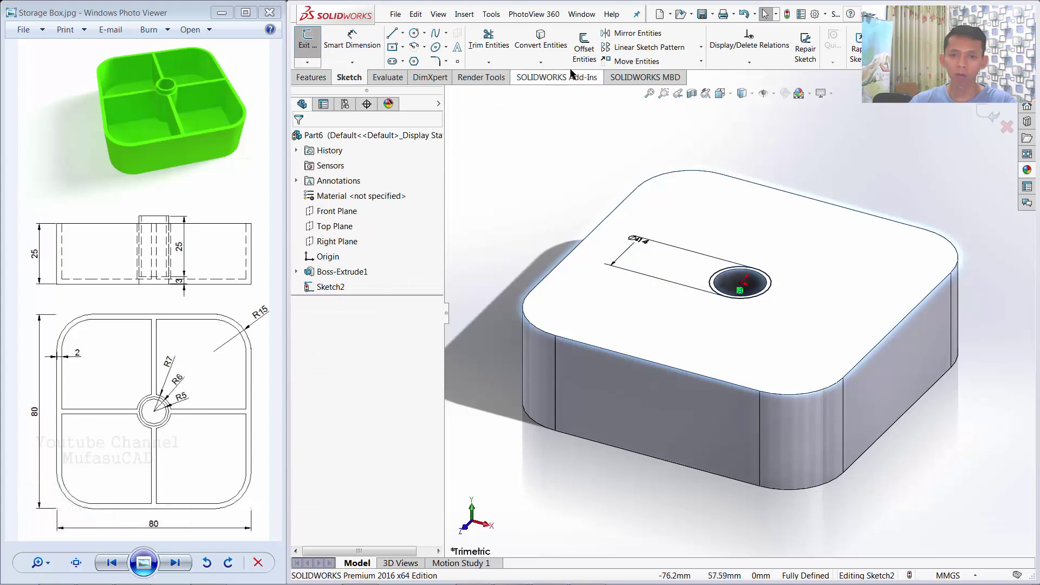
Offset the top face outline 2 mm inward with Offset Entities reversed.
click(587, 51)
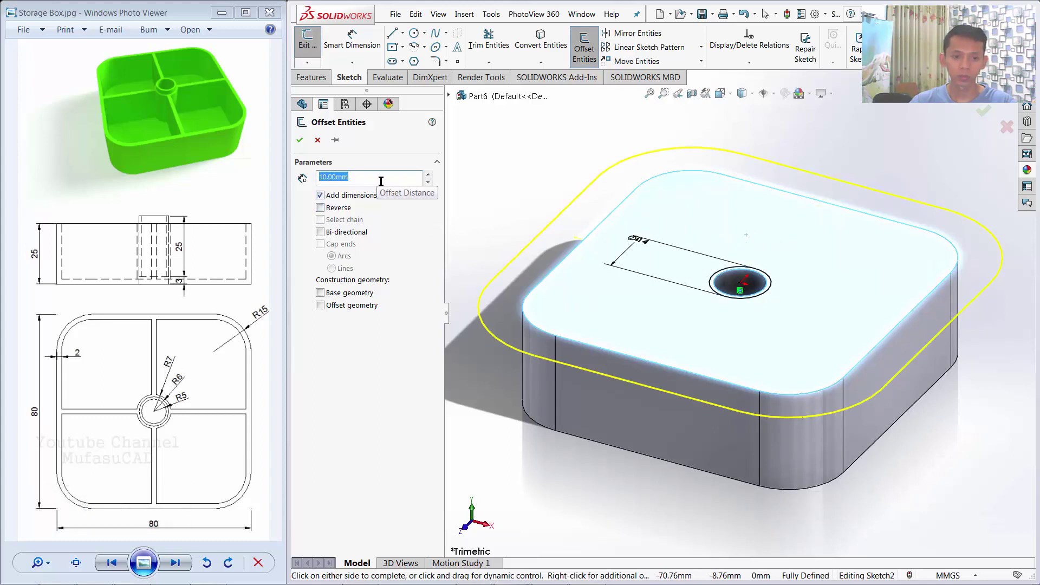
key(2)
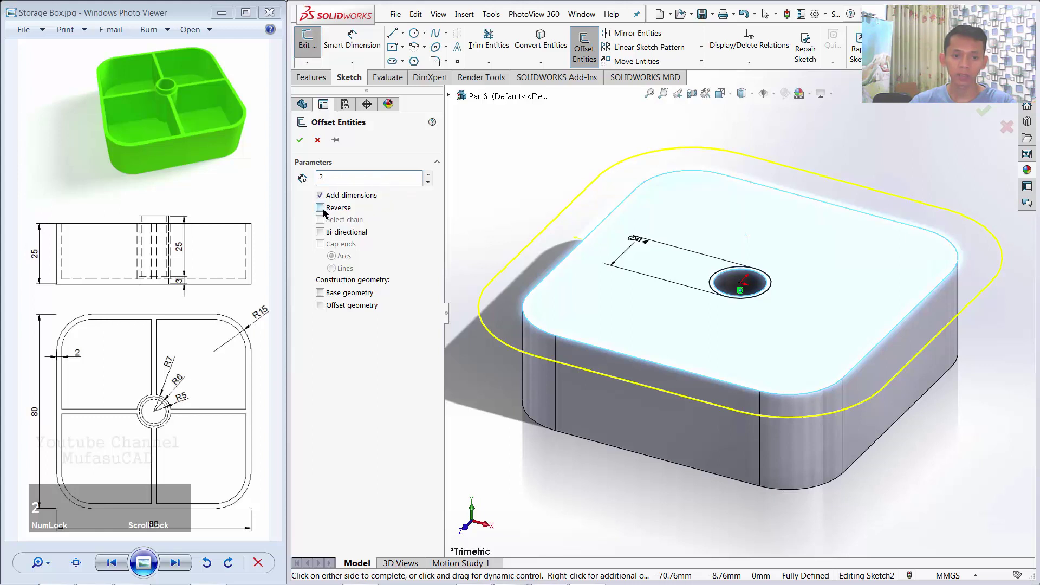
click(324, 210)
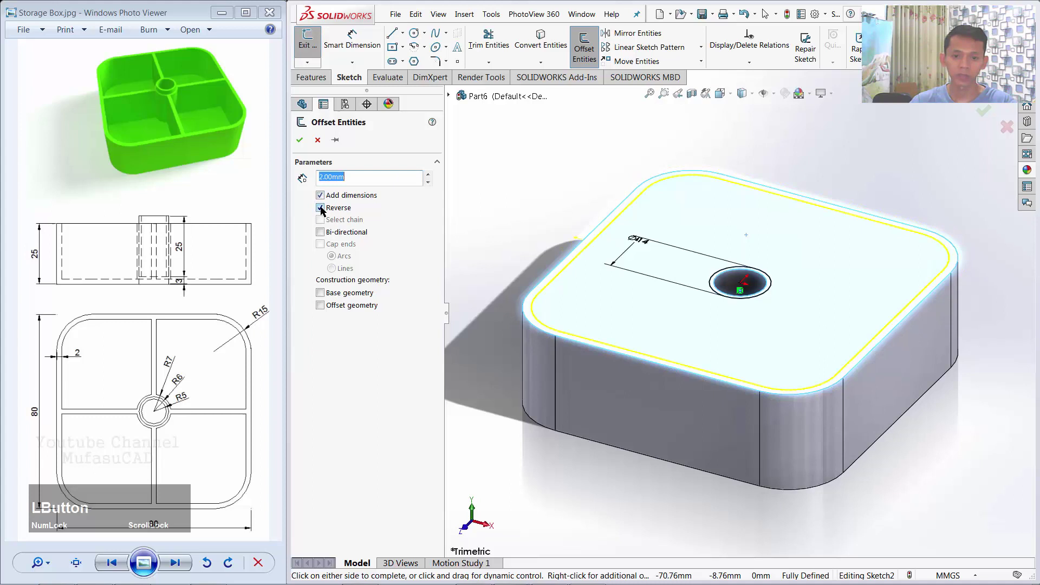
click(305, 143)
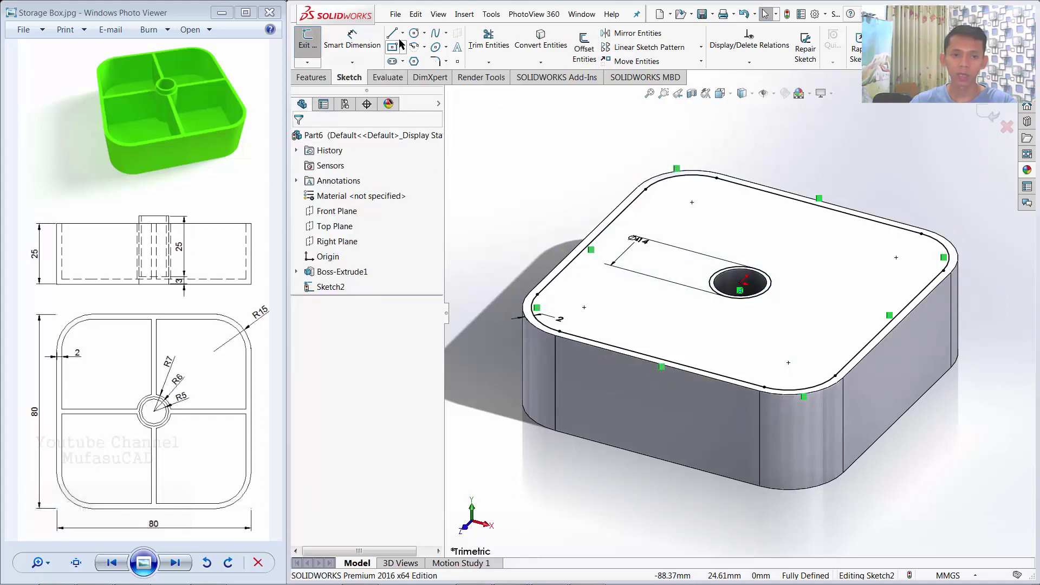
Draw vertical and horizontal lines through the origin from edge to edge of the inner outline.
click(392, 38)
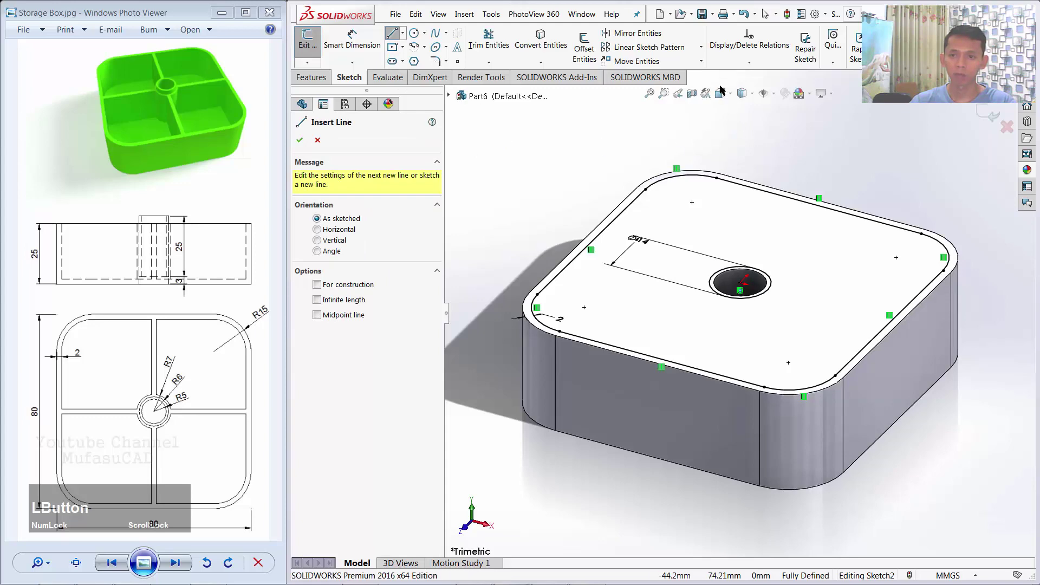
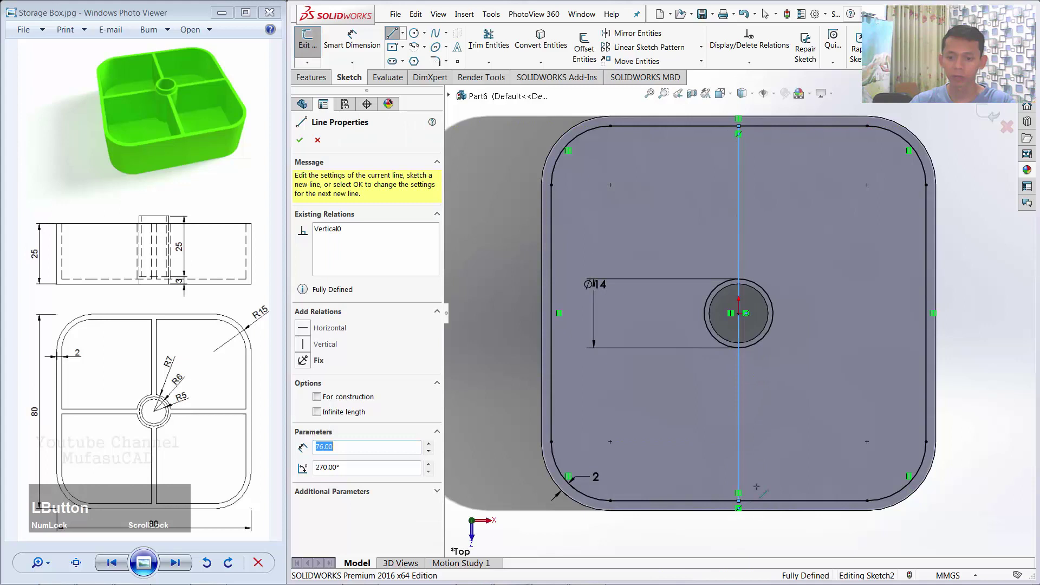
key(Escape)
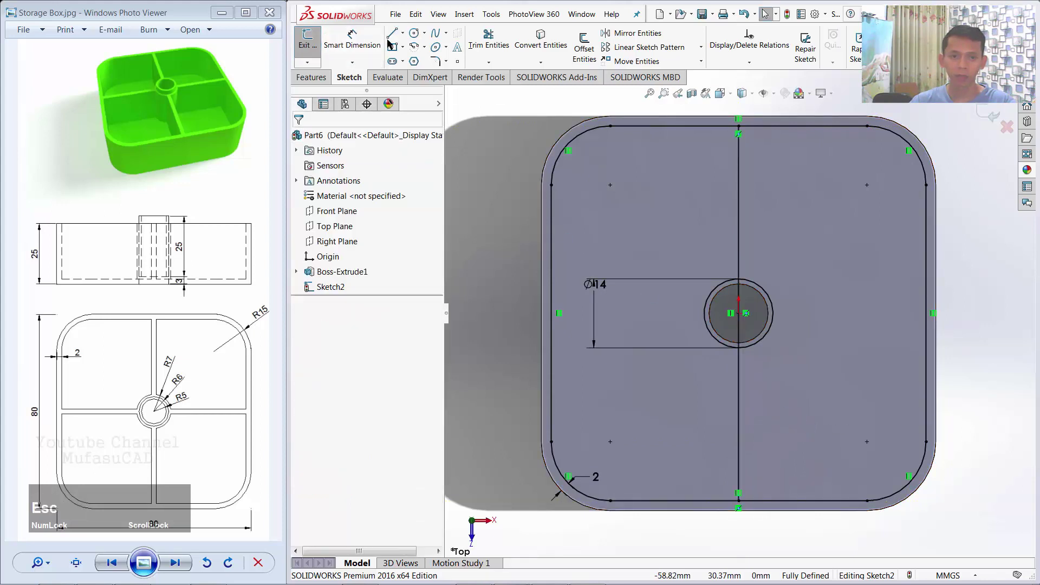
click(394, 33)
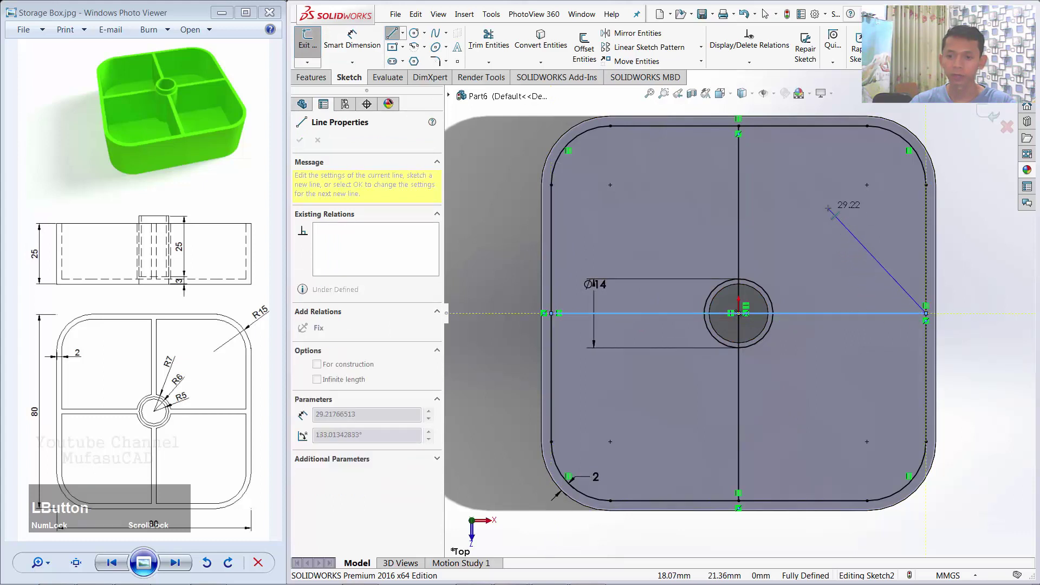
key(Escape)
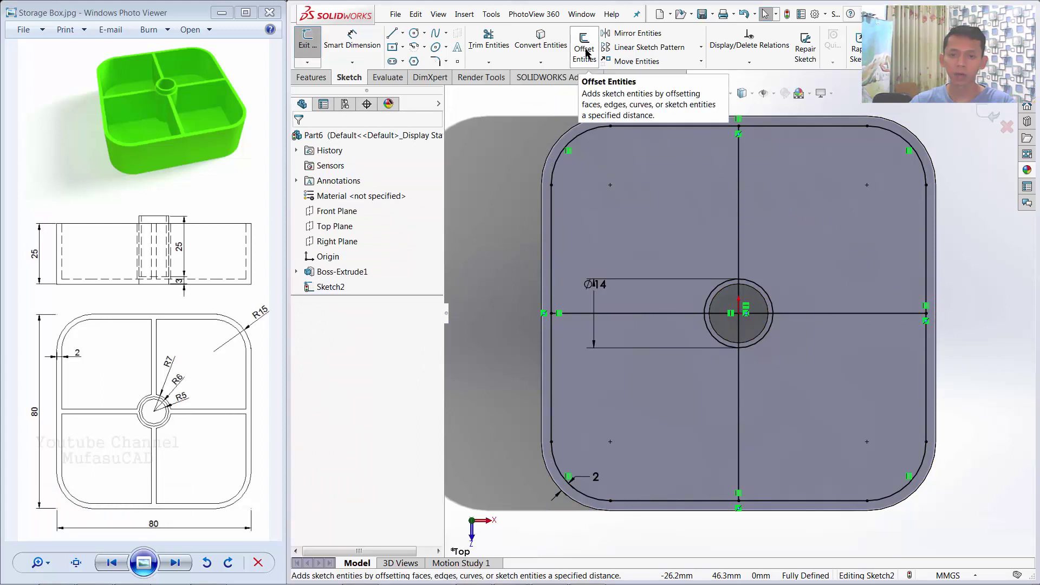
Offset both crossing lines 1 mm bi-directionally to form double-line dividers.
click(588, 53)
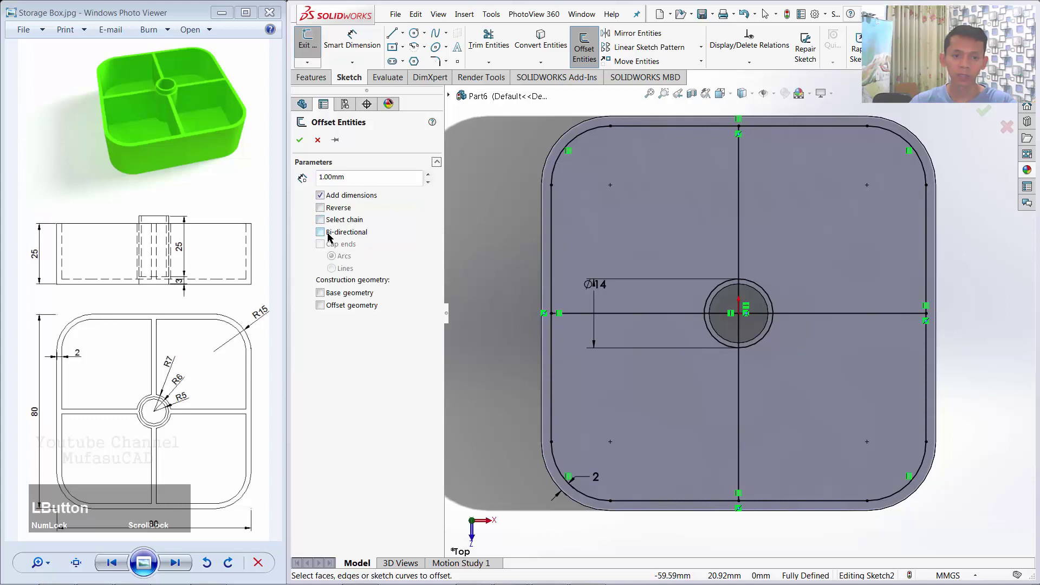
click(321, 237)
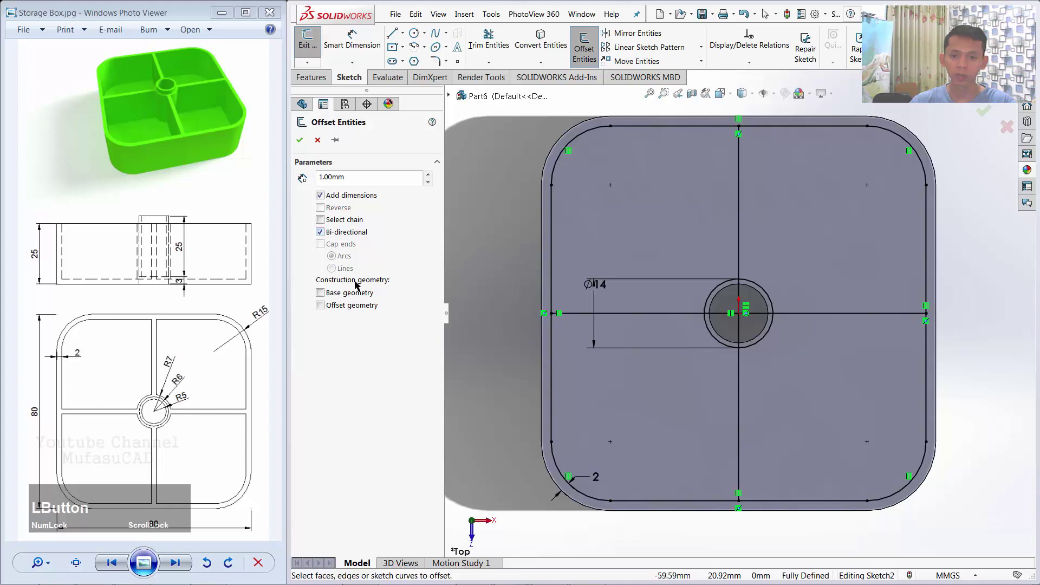
click(739, 218)
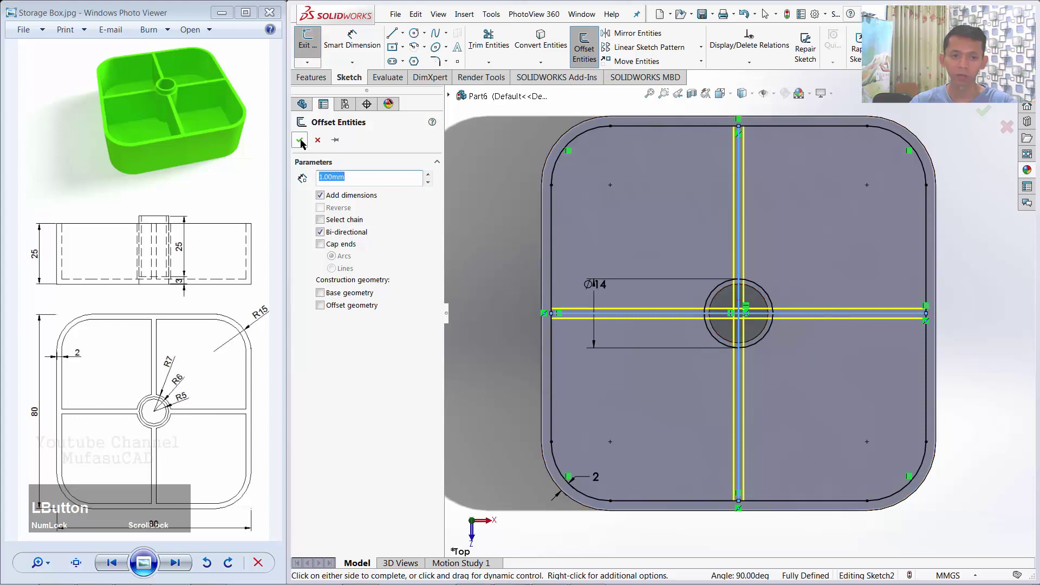
click(303, 143)
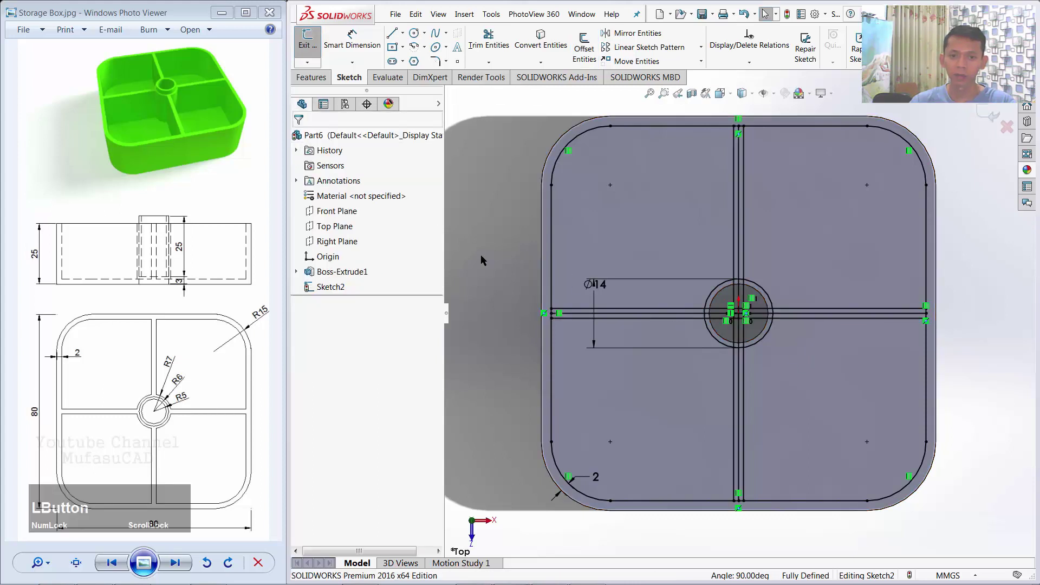
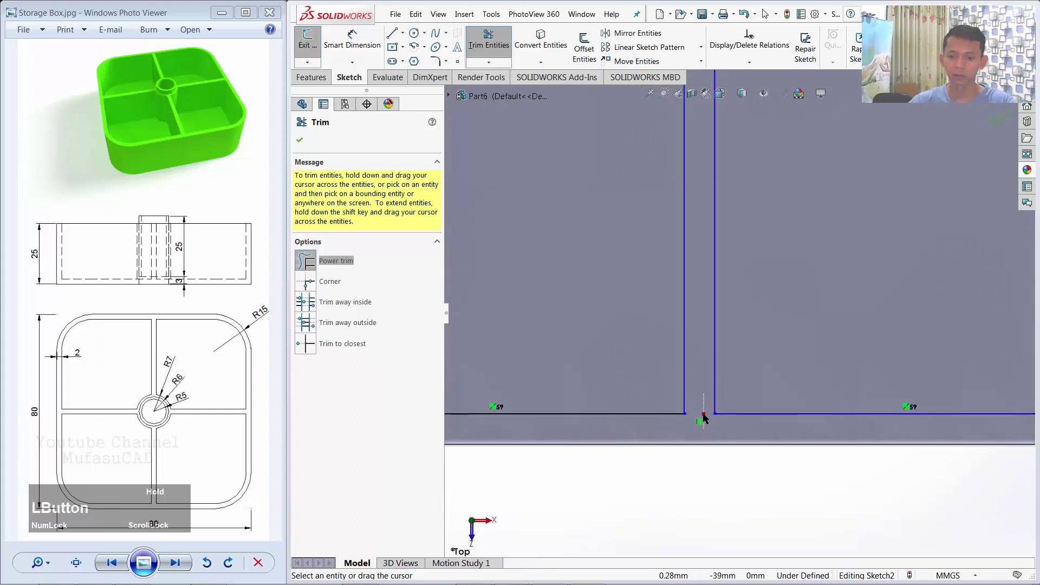
Power-trim away the line segments inside the ring and at the divider ends, then finish trimming.
scroll(down, 3)
scroll(up, 3)
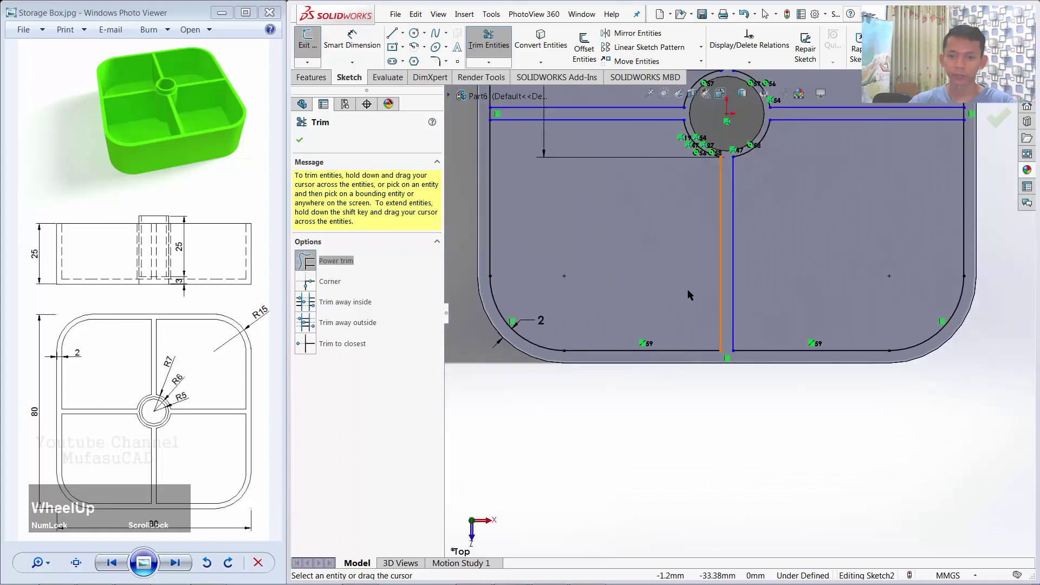
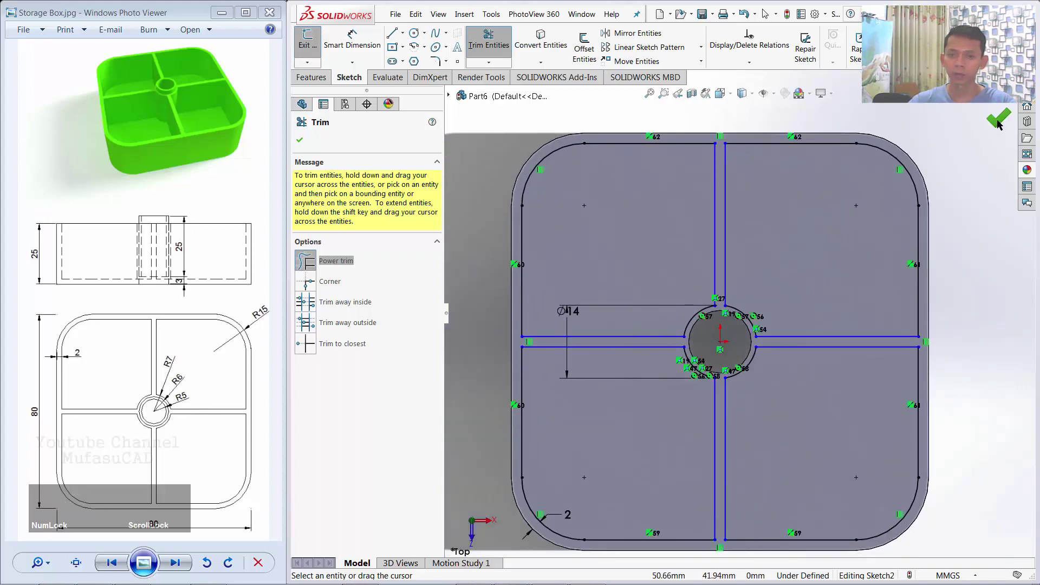
click(999, 124)
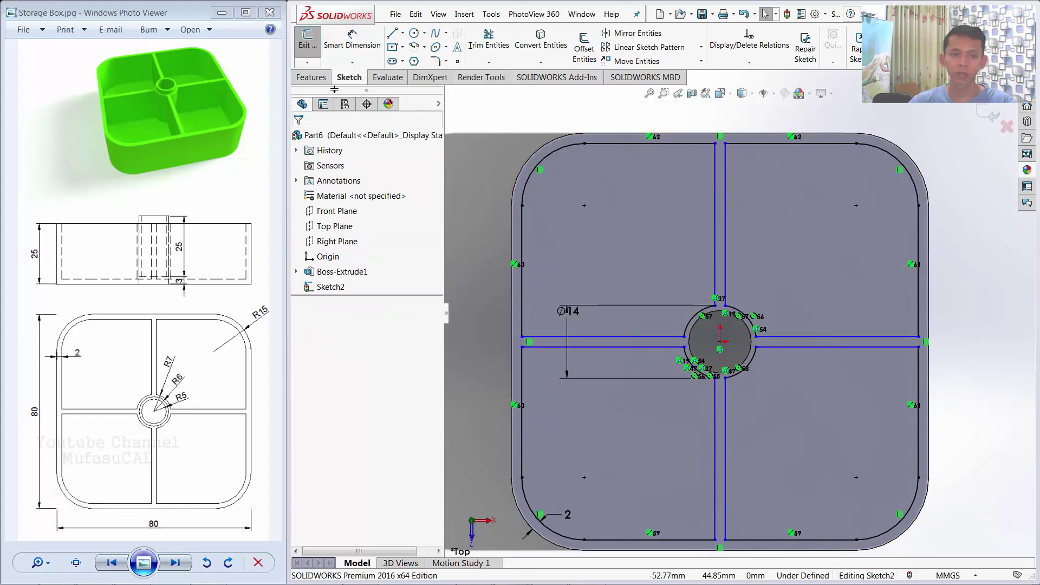
Cut the compartment sketch 22 mm deep with a Blind Extruded Cut.
click(322, 82)
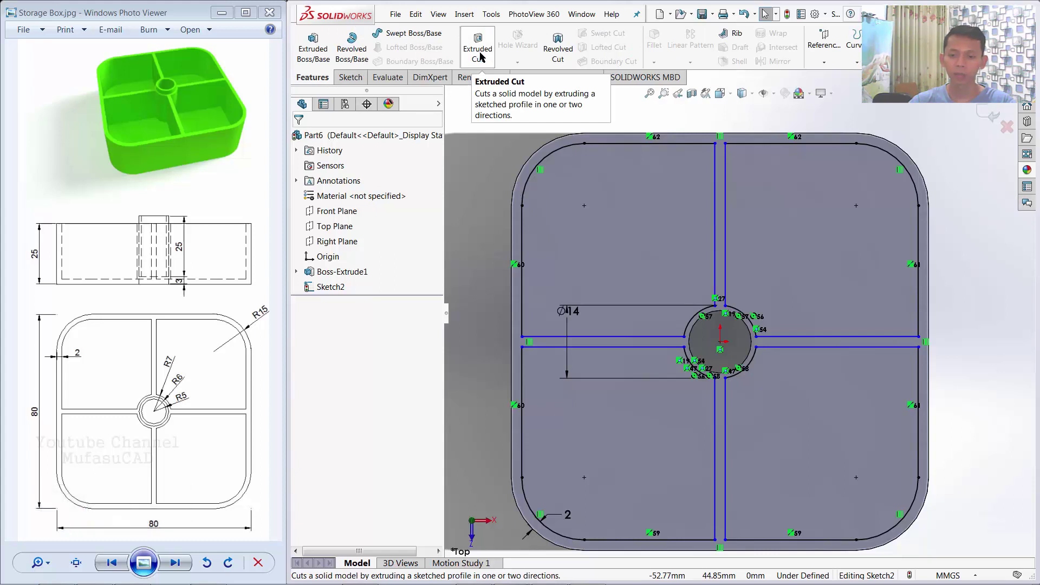
click(482, 56)
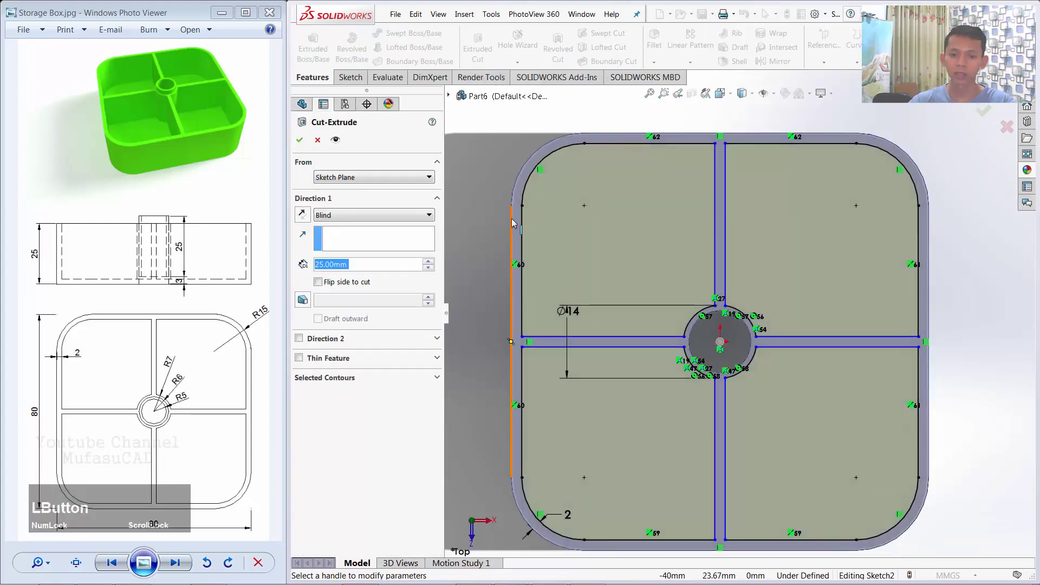
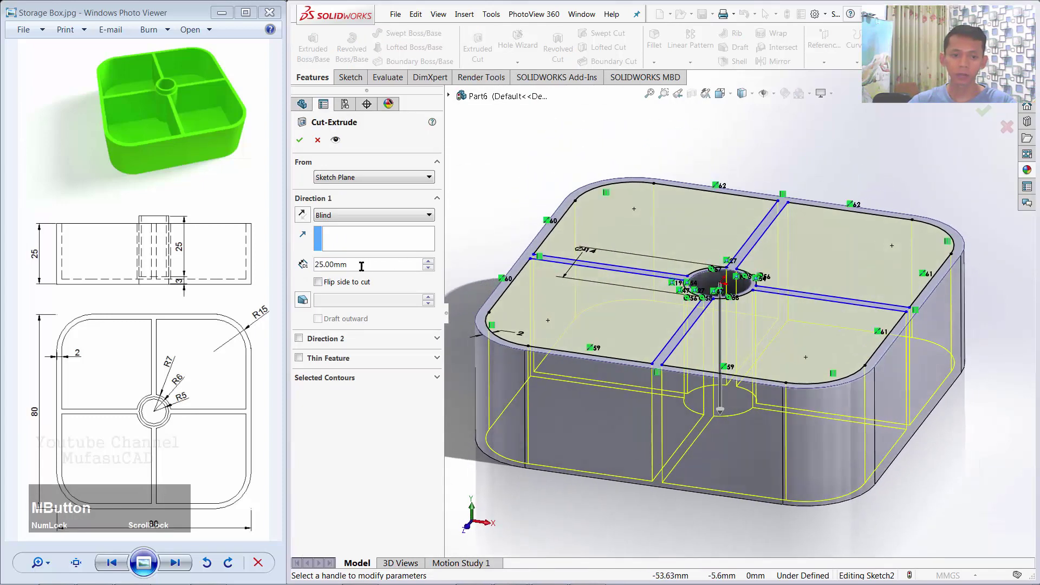
click(358, 262)
text(22)
click(369, 241)
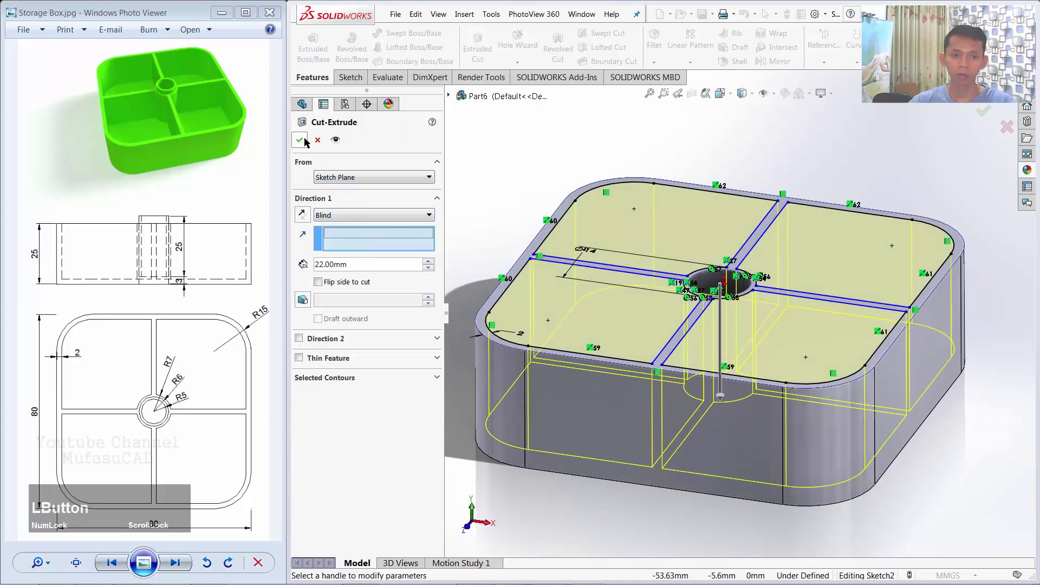
click(307, 141)
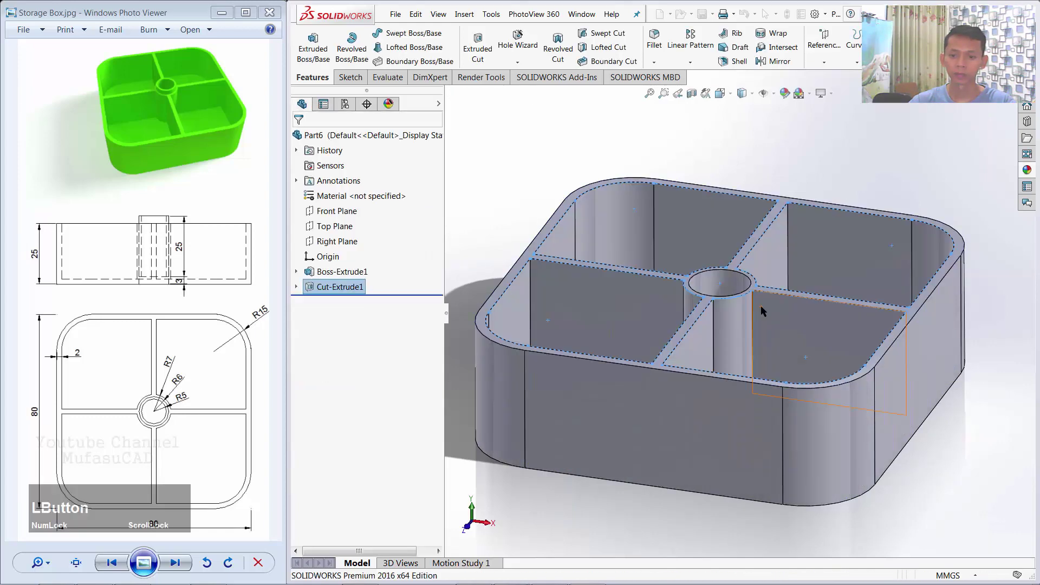
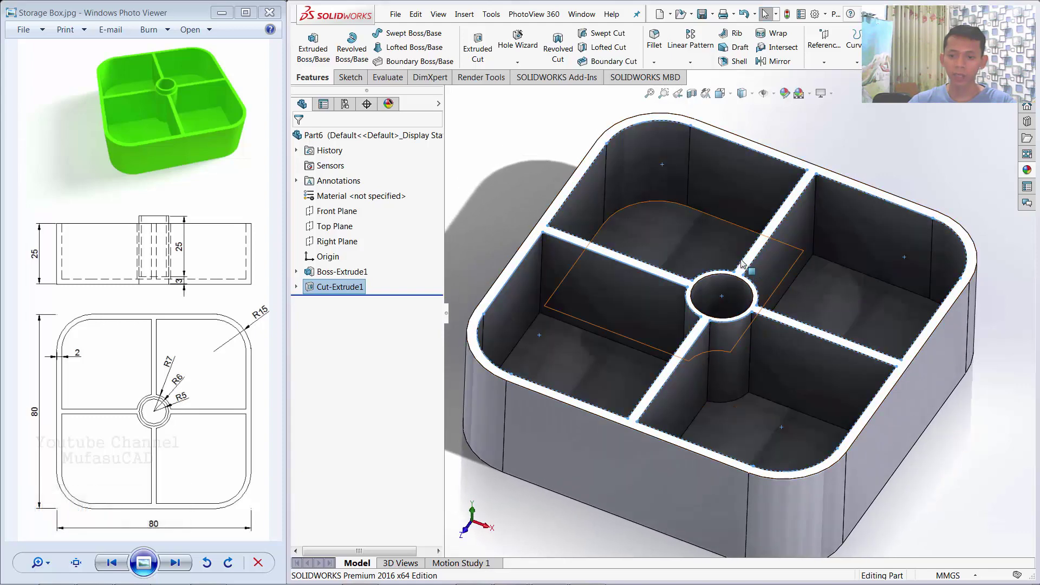
Start a circle sketch on the box's top face at the central tube.
click(750, 263)
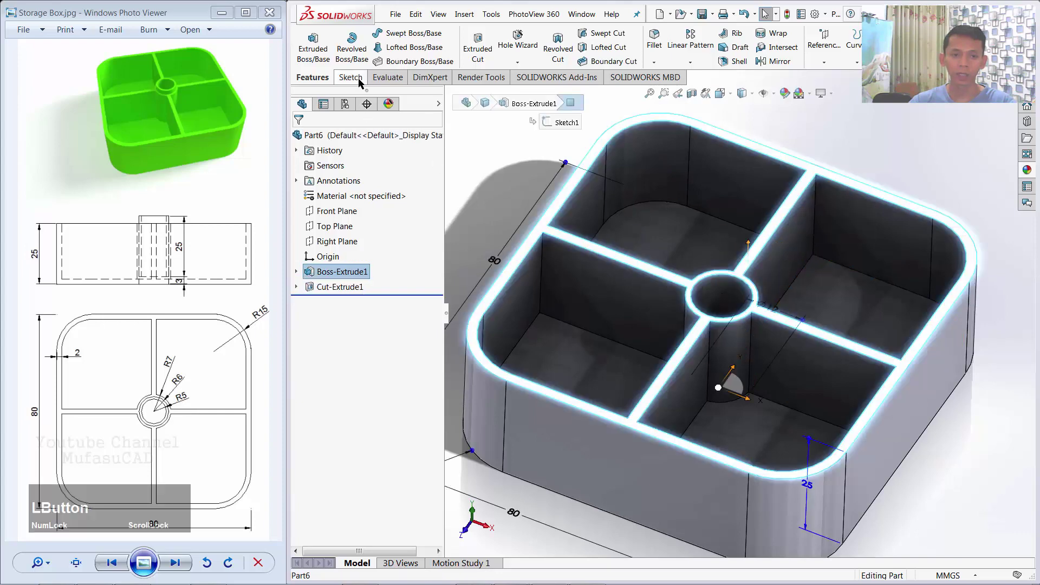
click(361, 83)
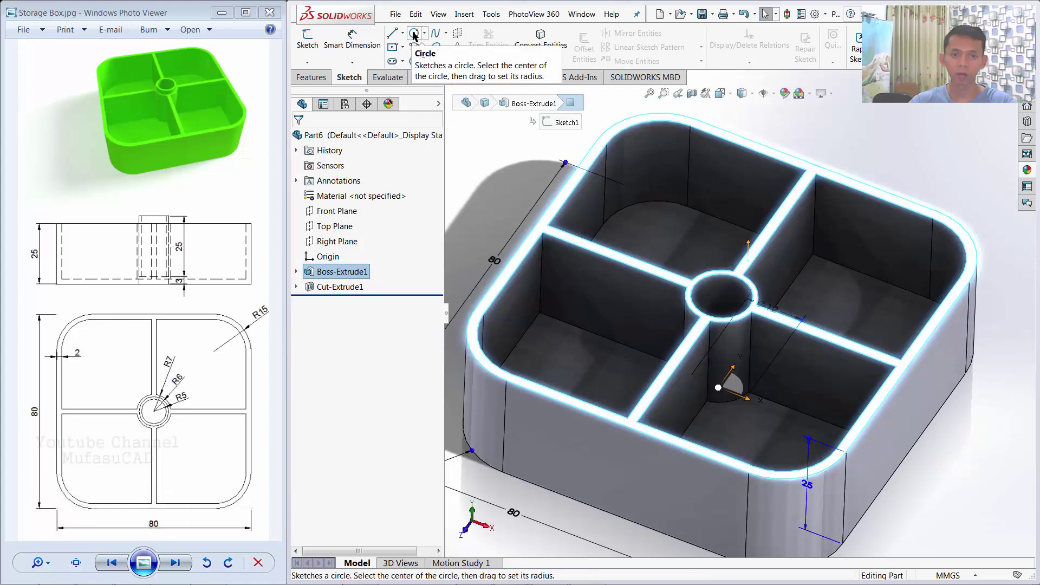
click(415, 35)
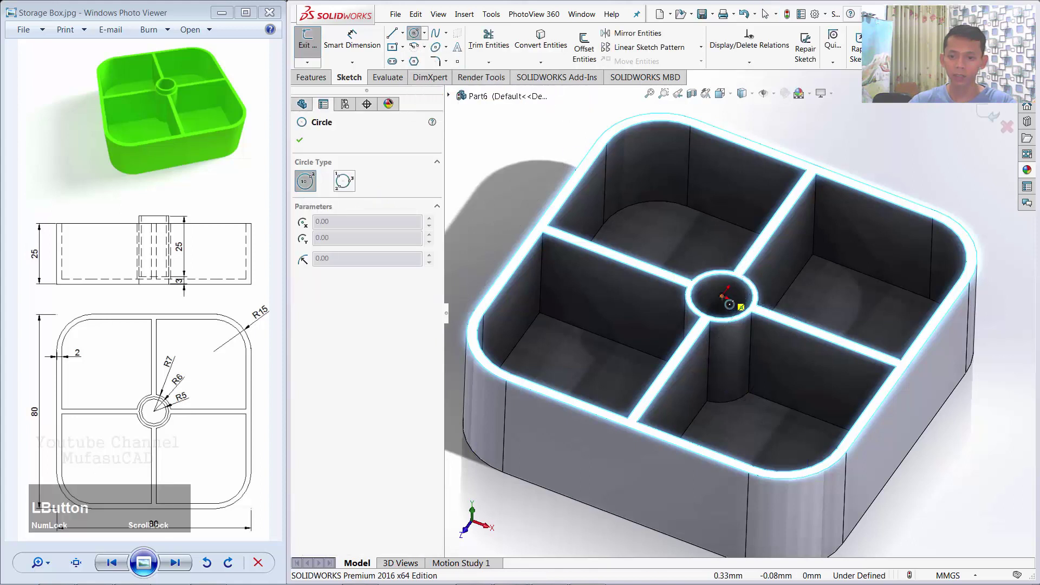
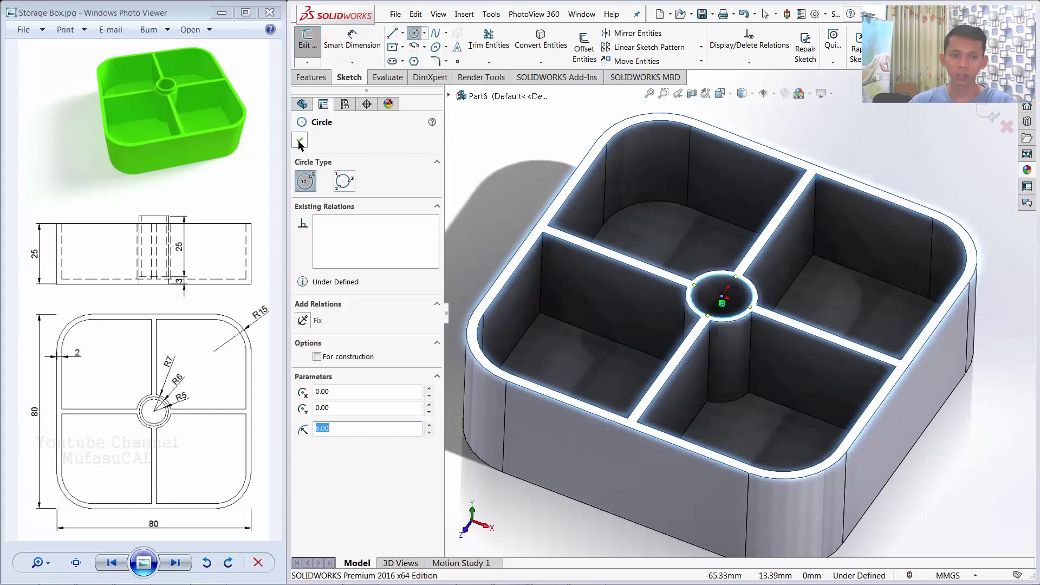
Boss-extrude the circle 3 mm upward and 22 mm downward to raise the central tube.
click(301, 145)
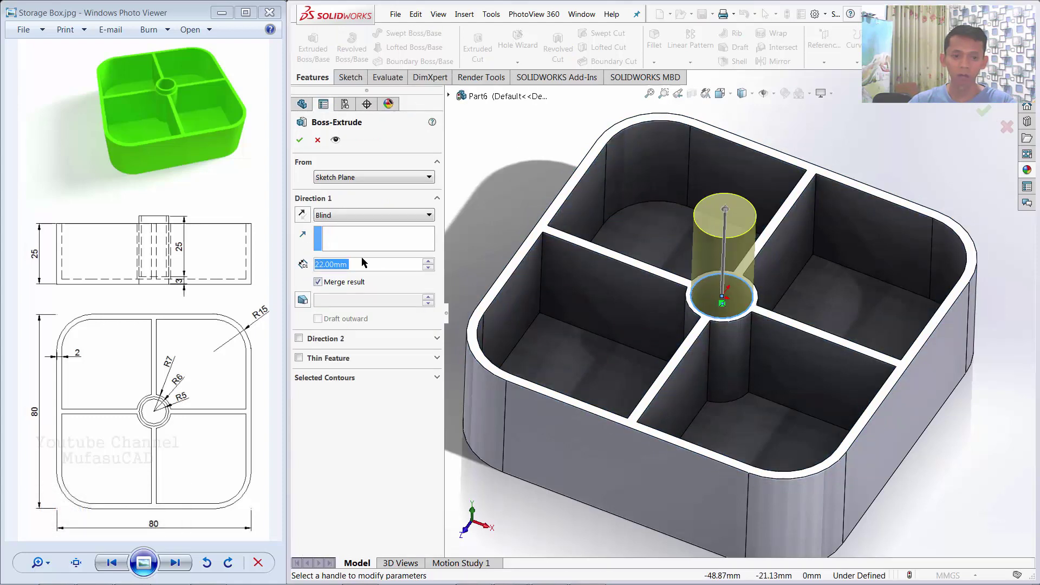
click(366, 265)
key(3)
click(331, 345)
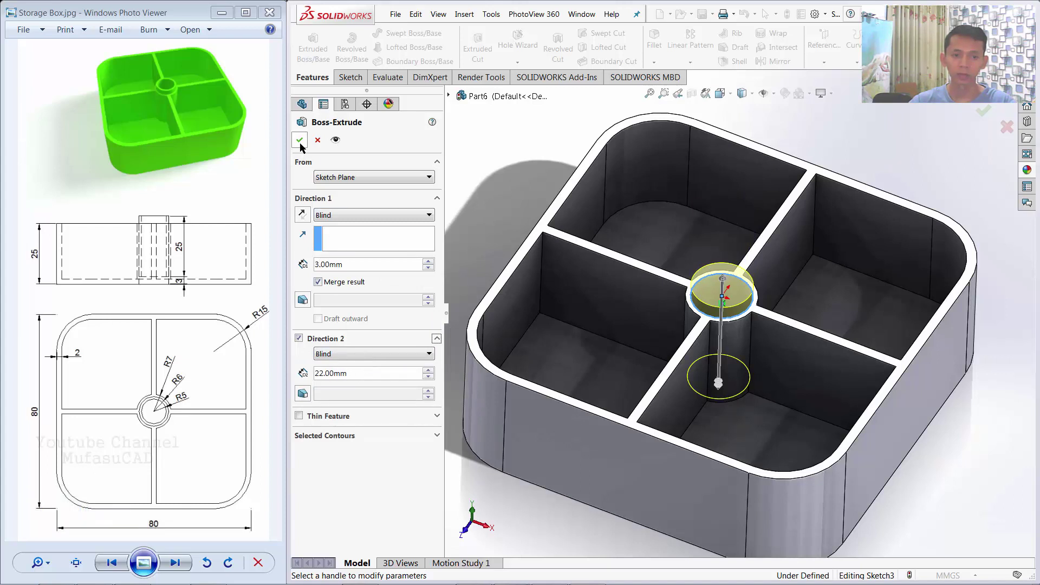
click(303, 147)
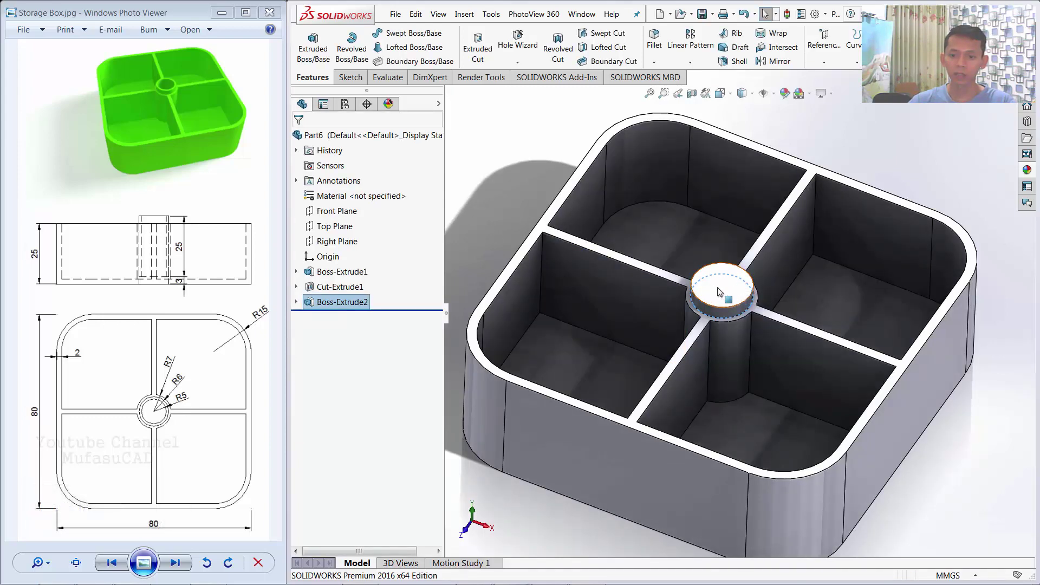
Sketch a Ø10 circle on the raised tube's top face.
click(719, 286)
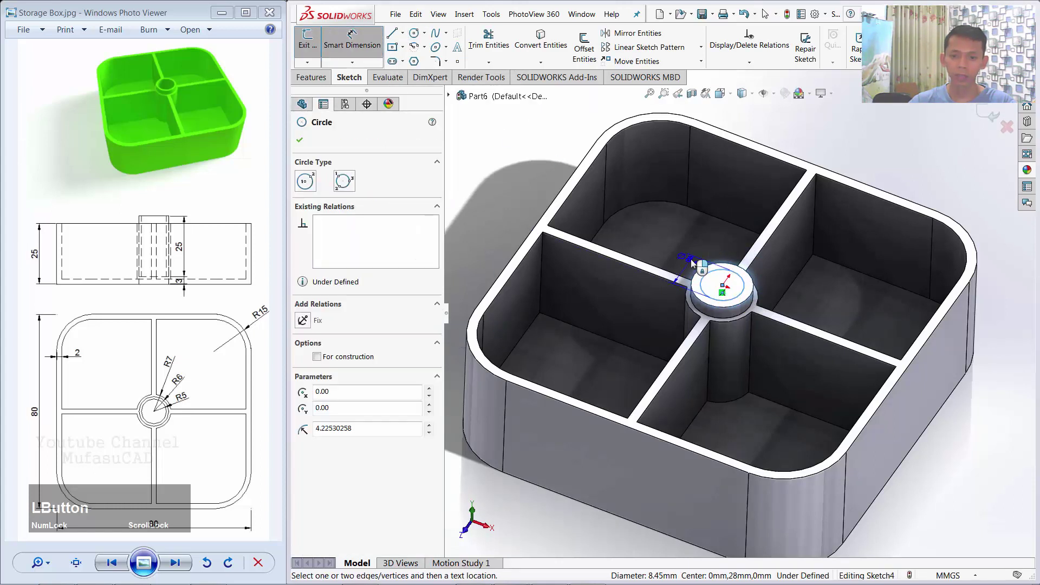
text(10)
click(643, 257)
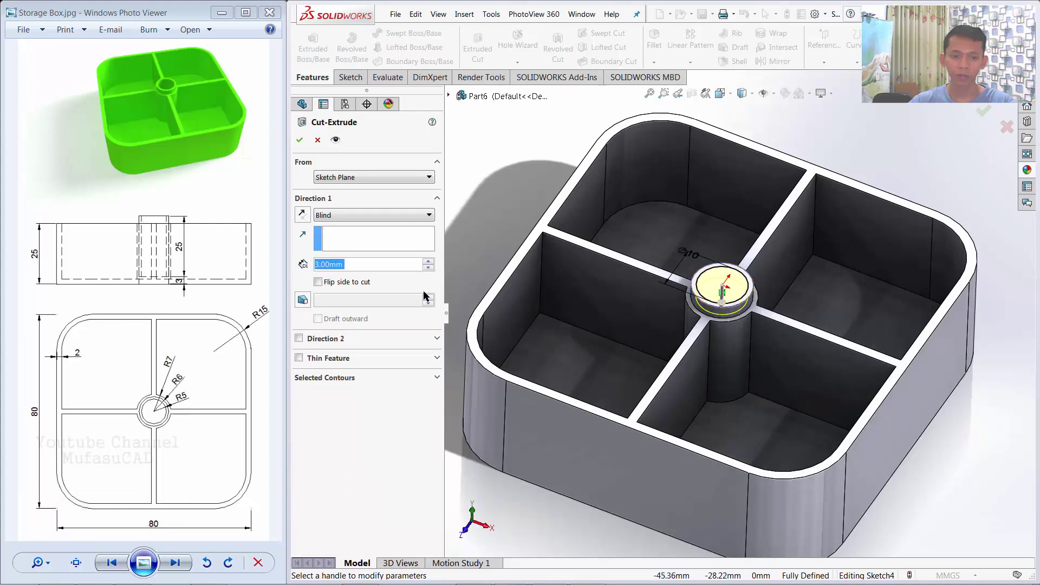
Cut-extrude the circle 25 mm blind down through the central tube.
click(372, 256)
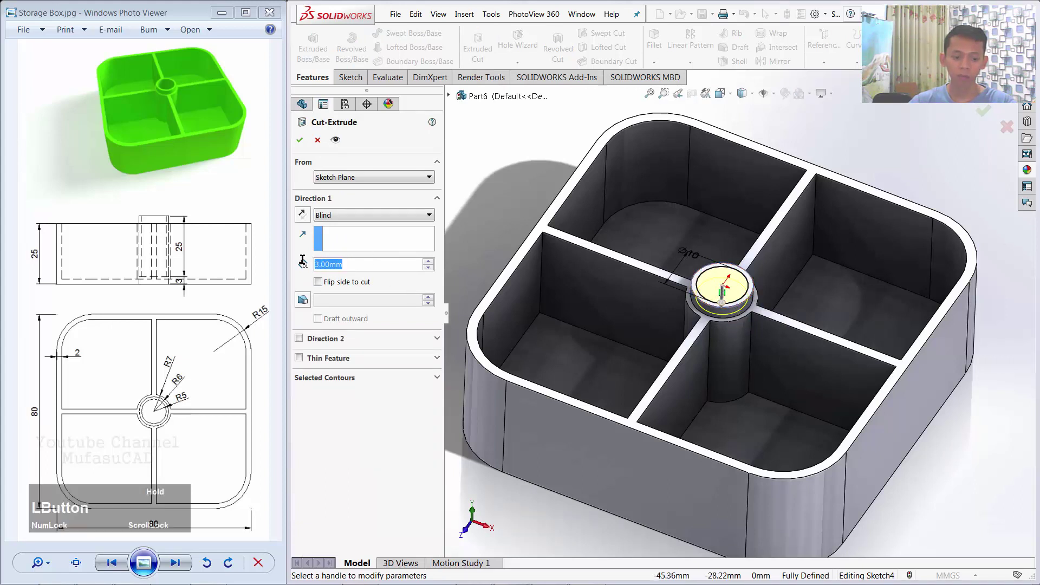
text(25)
click(364, 244)
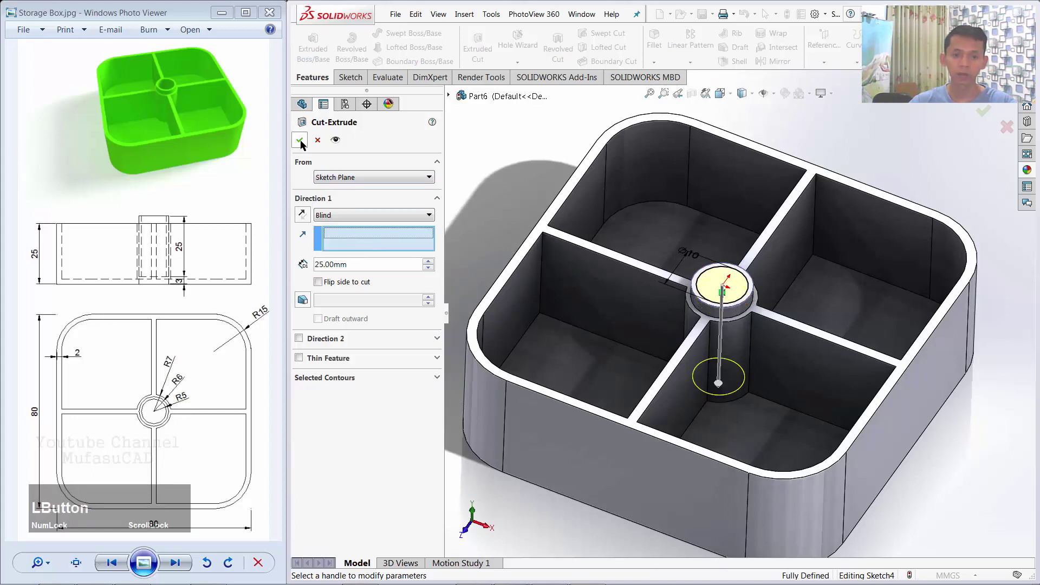
click(303, 144)
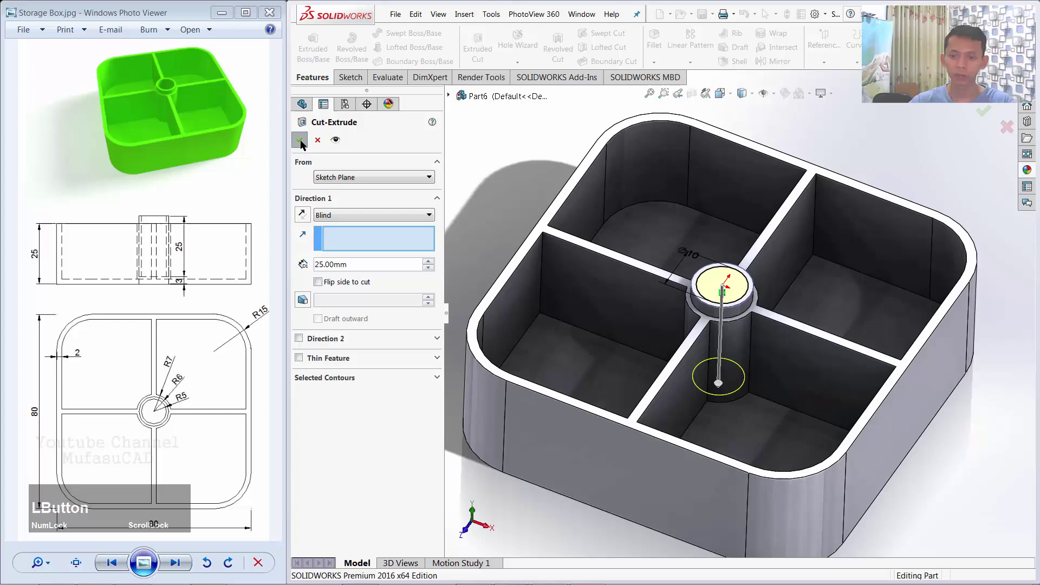
Inspect the box underneath and bring up the Print3D export settings.
middle_click(801, 313)
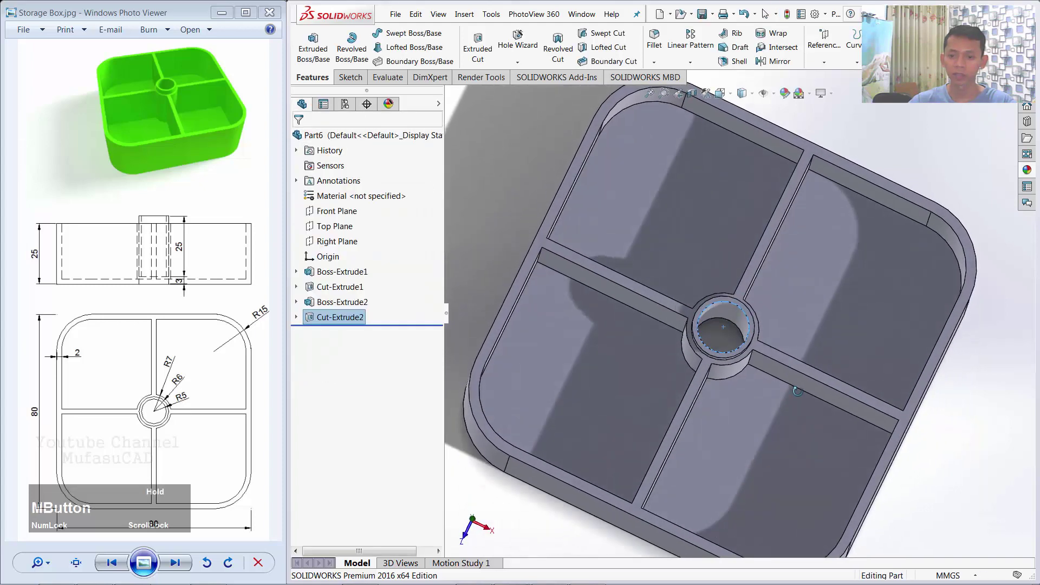
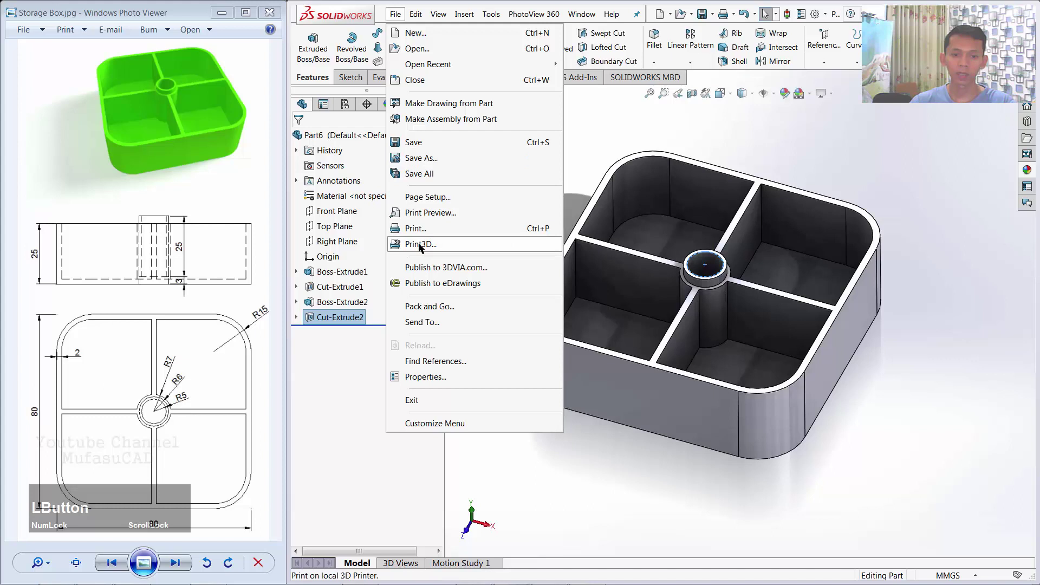
click(438, 249)
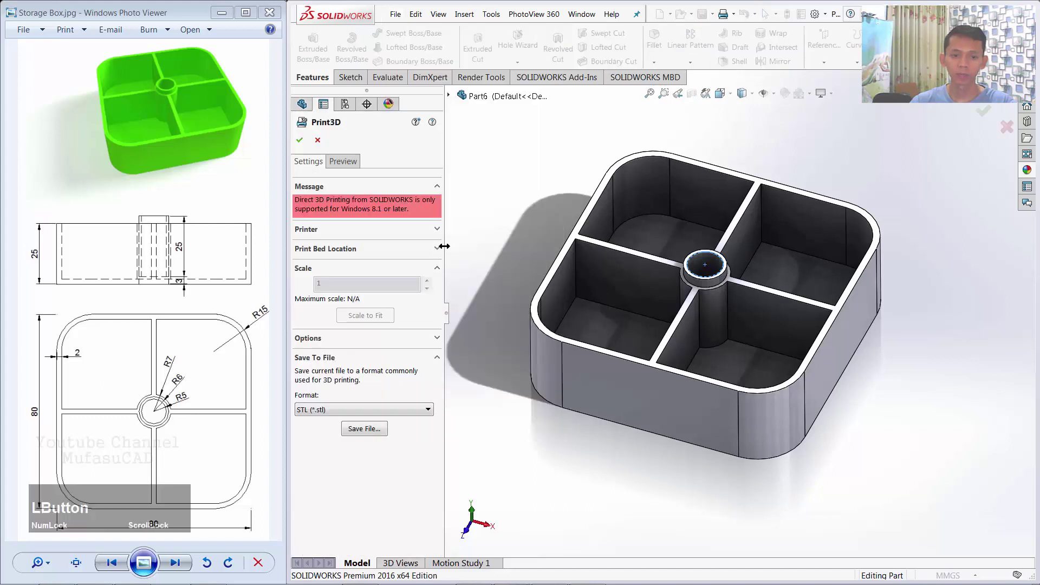
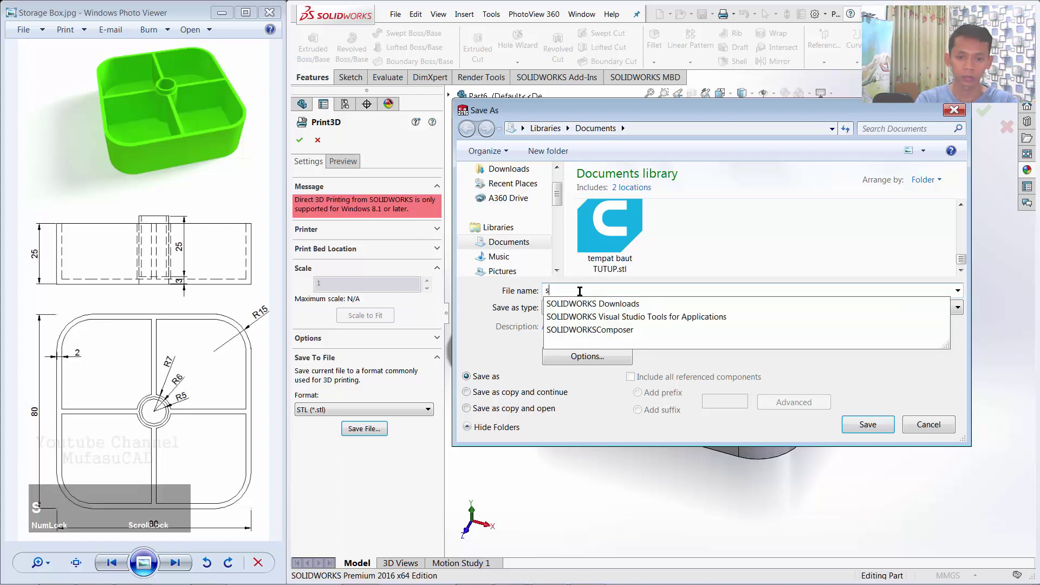
Save the box as the STL file 'storage box body' and confirm writing it.
text(storage)
key(space)
text(box)
key(BackSpace)
text(ody)
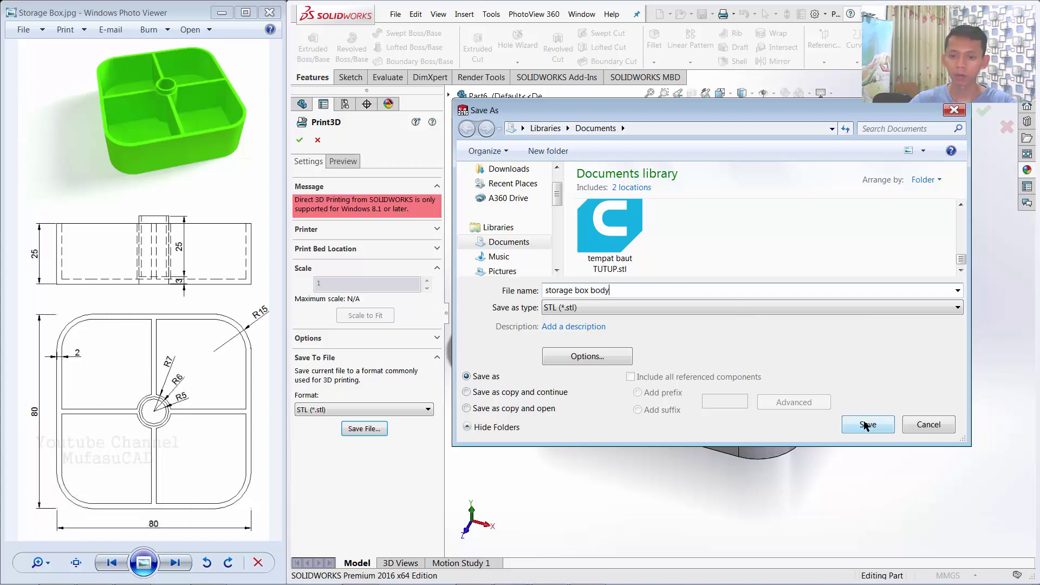
click(867, 425)
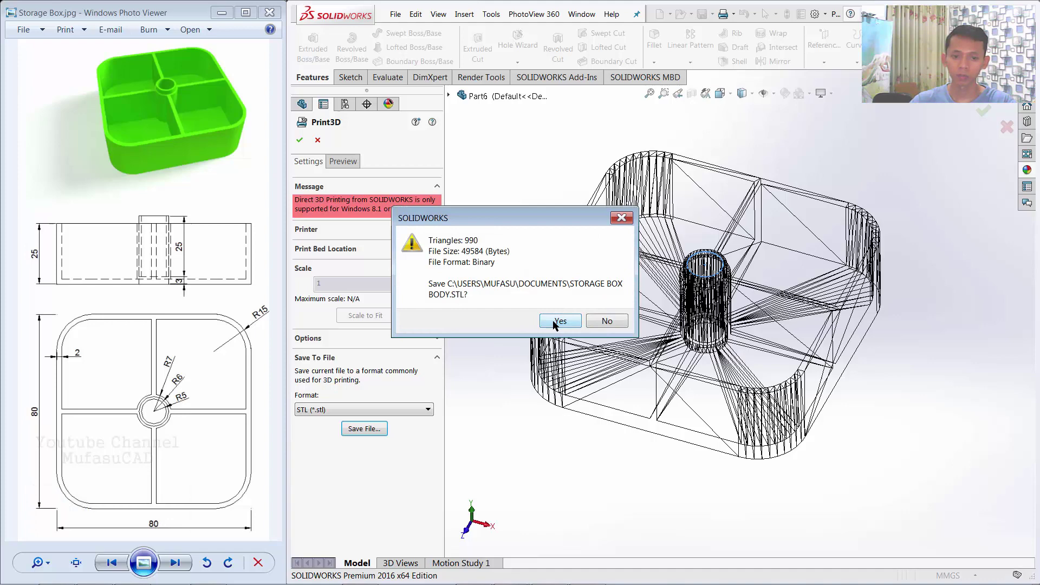
click(566, 324)
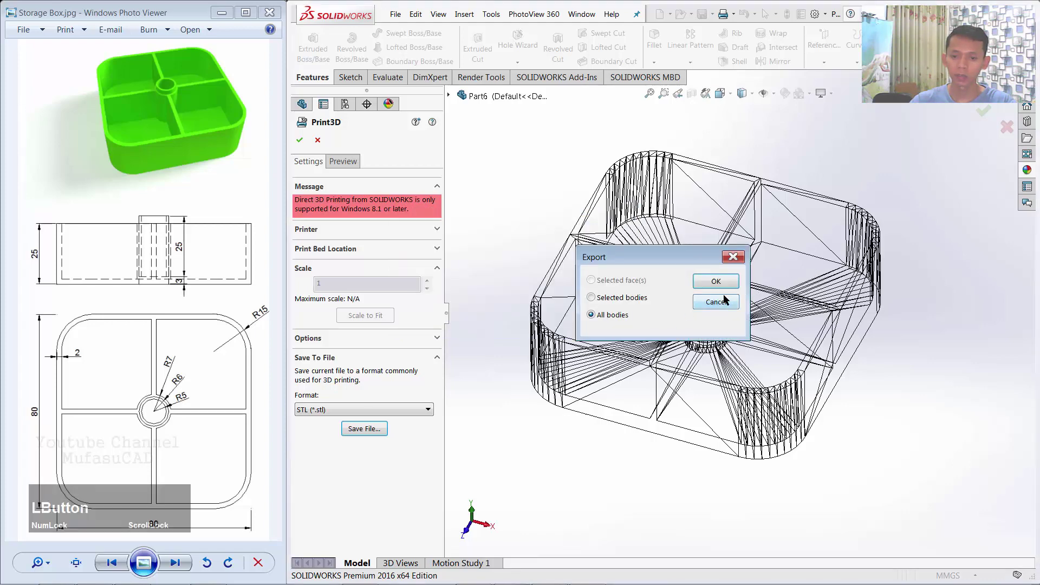
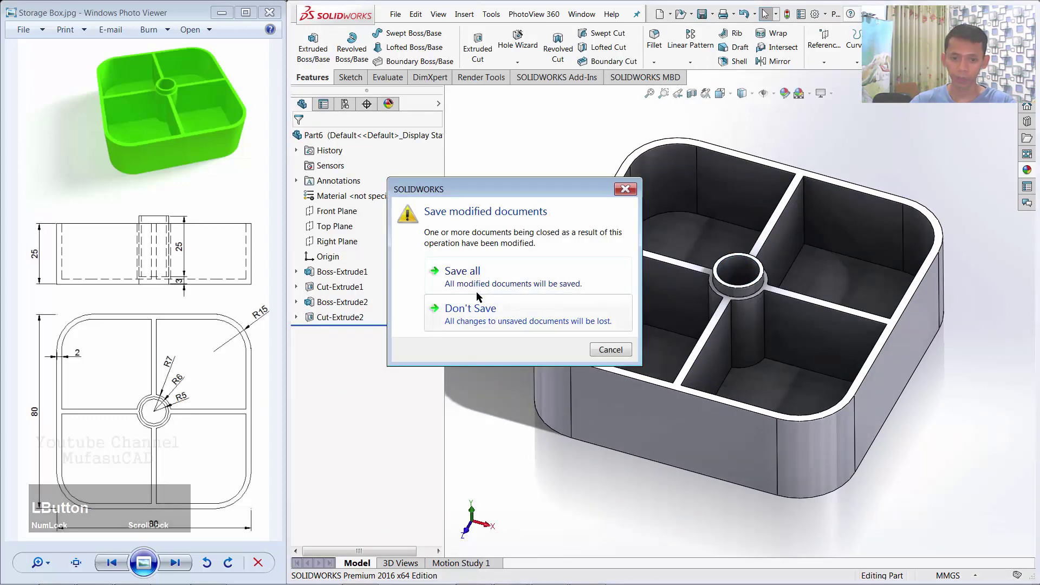
Save and close the box part, then show the cover reference picture.
click(482, 276)
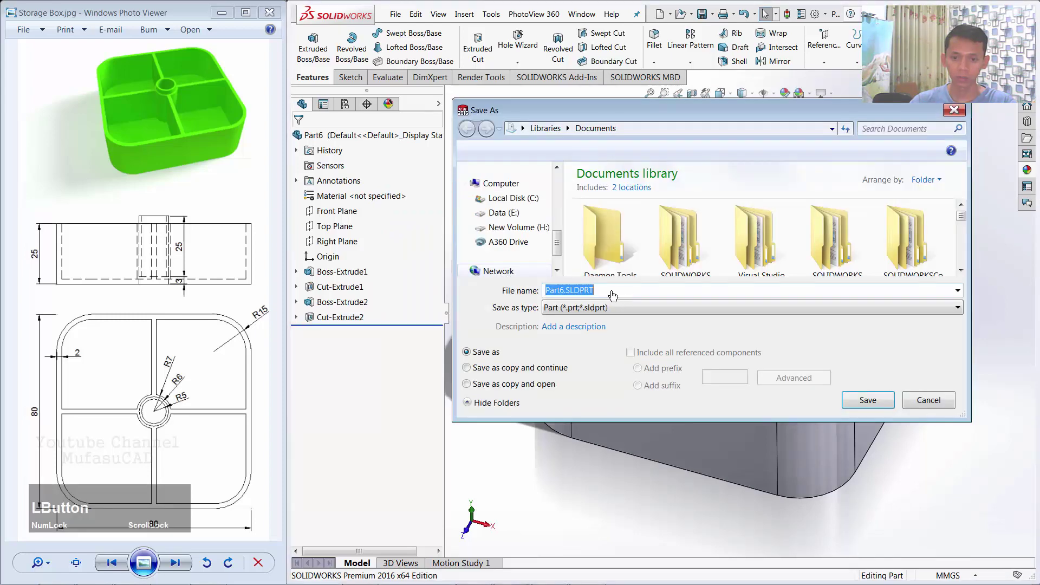
click(868, 399)
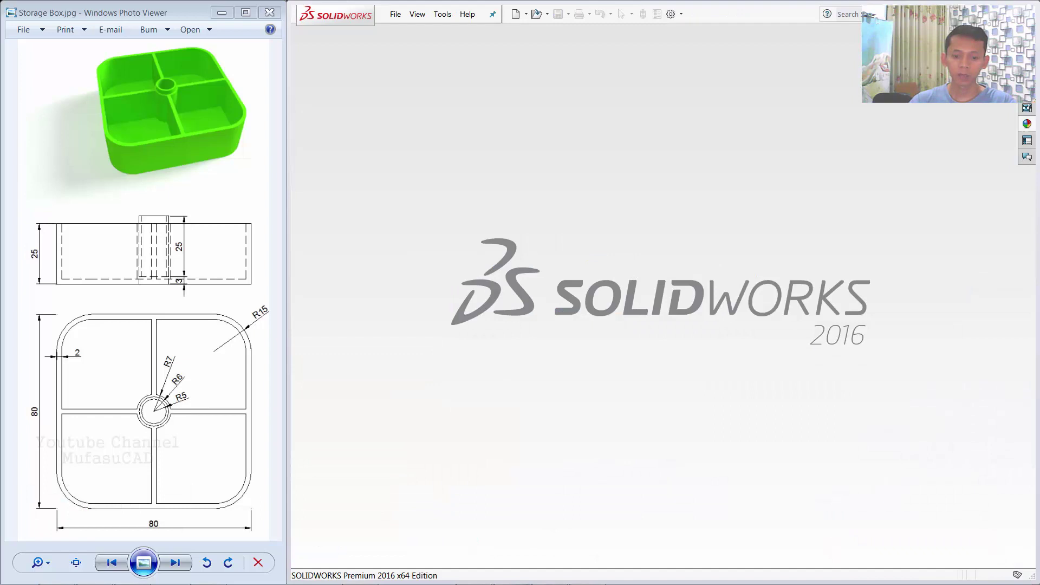
click(518, 575)
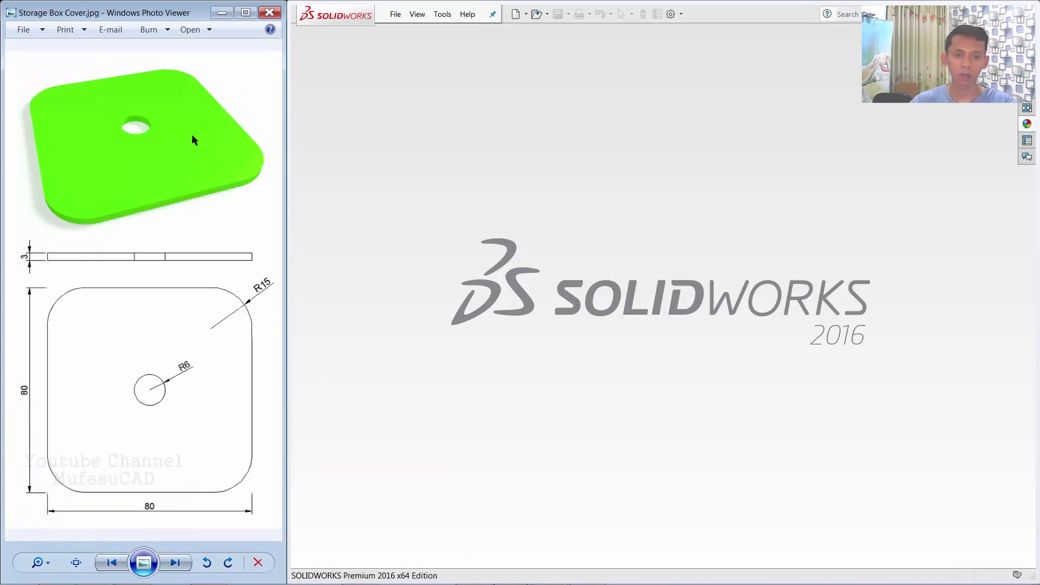
Sketch an 80 × 80 centre rectangle on the Top Plane for the lid.
click(518, 18)
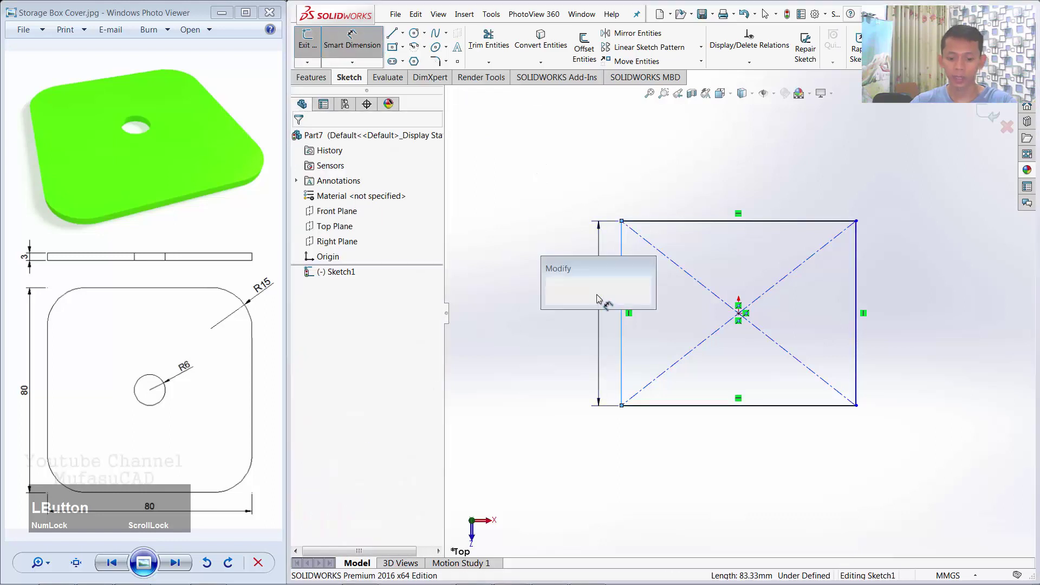
text(80)
click(557, 301)
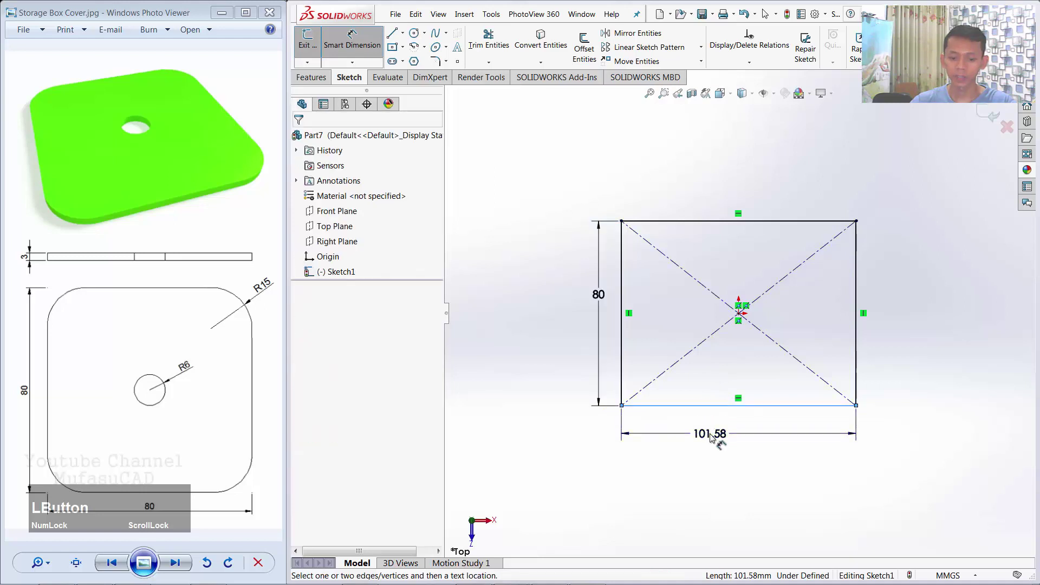
text(80)
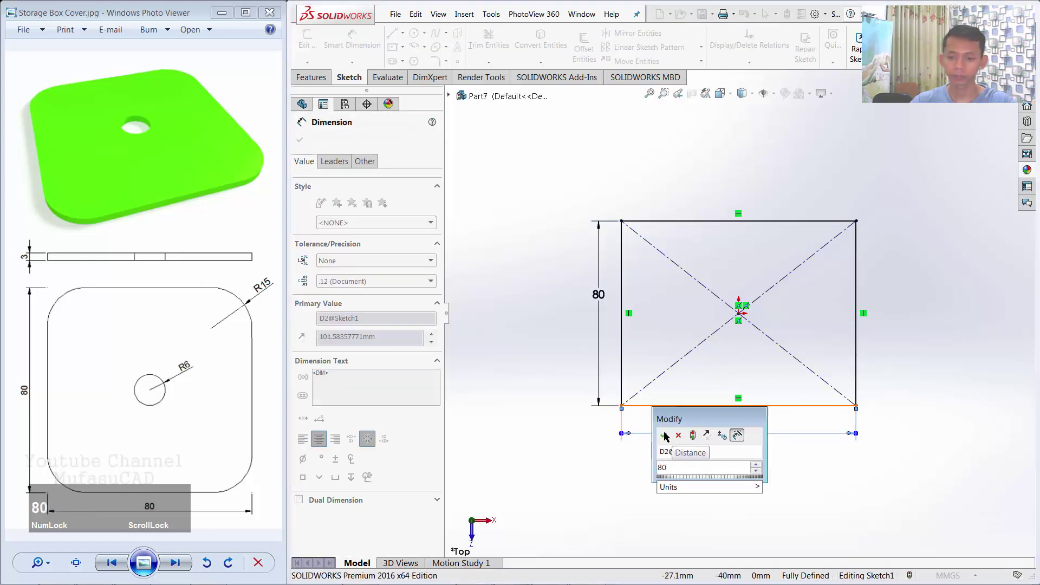
click(665, 441)
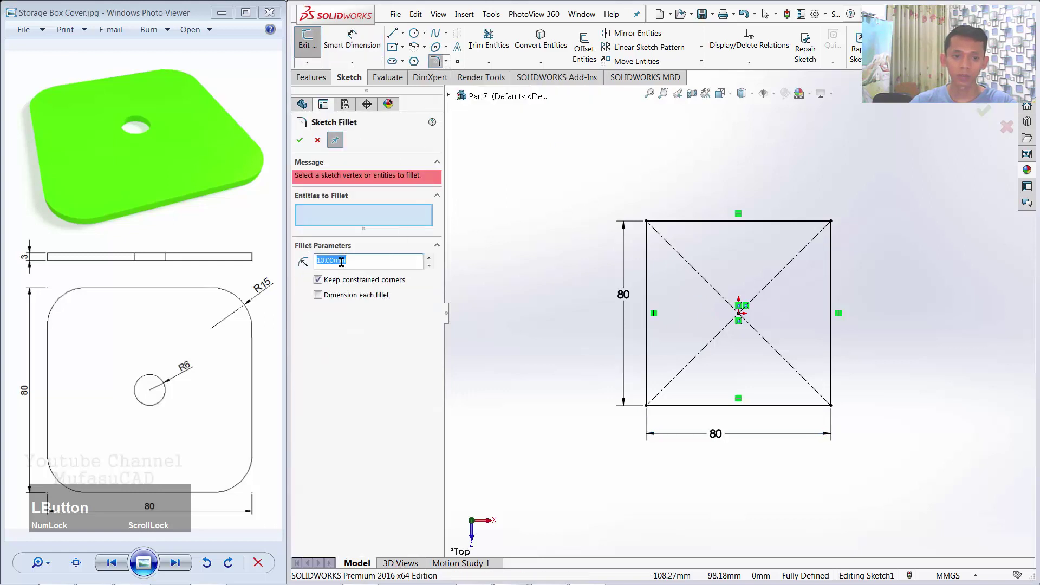
Round the square's corners to R15 and add a 12 mm centre circle.
text(15)
click(408, 346)
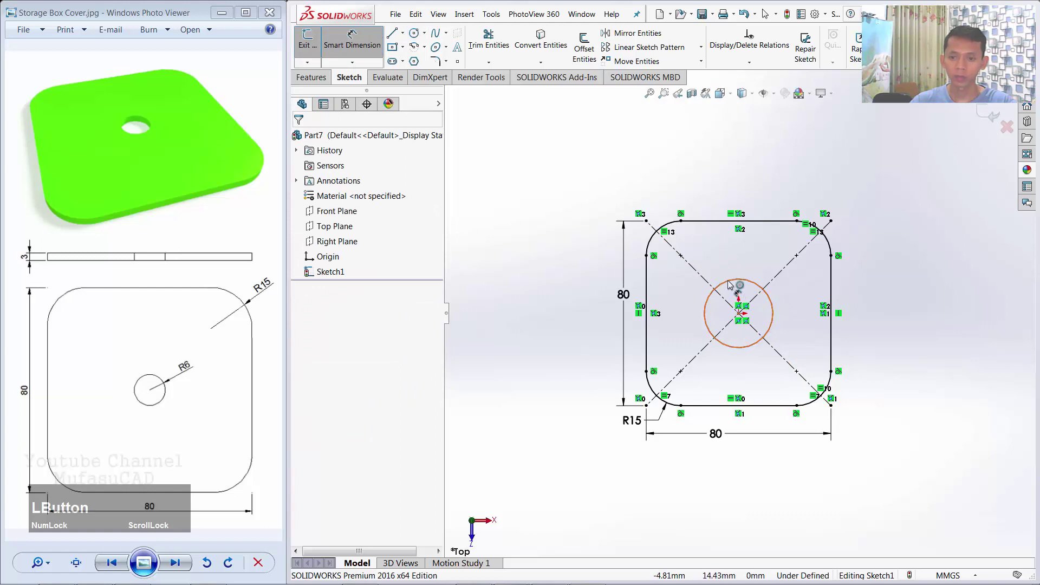
text(12)
Boss-extrude the lid sketch 3 mm into a thin rounded plate with a centre hole.
click(679, 263)
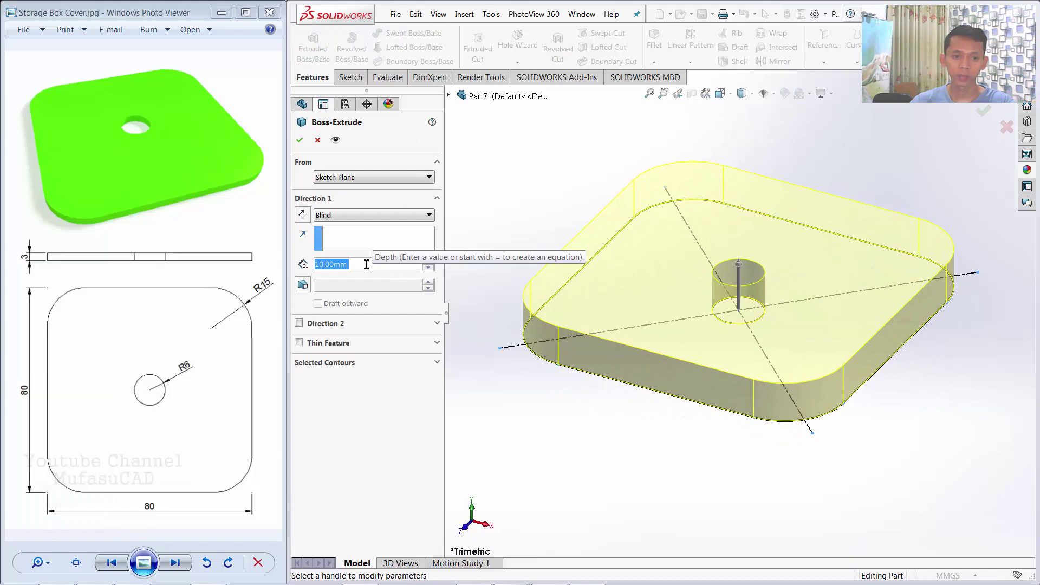
click(367, 260)
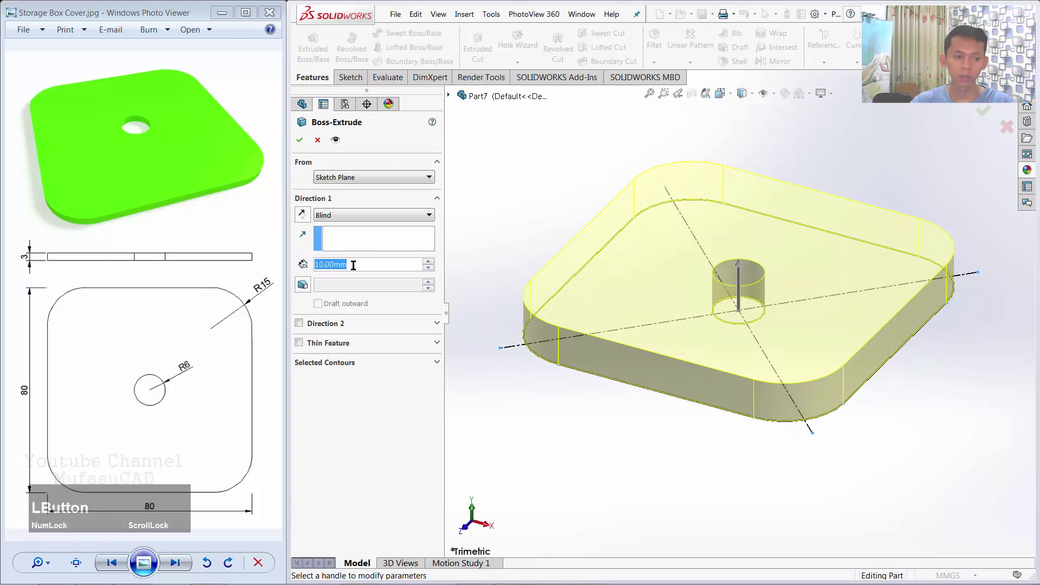
key(3)
click(368, 245)
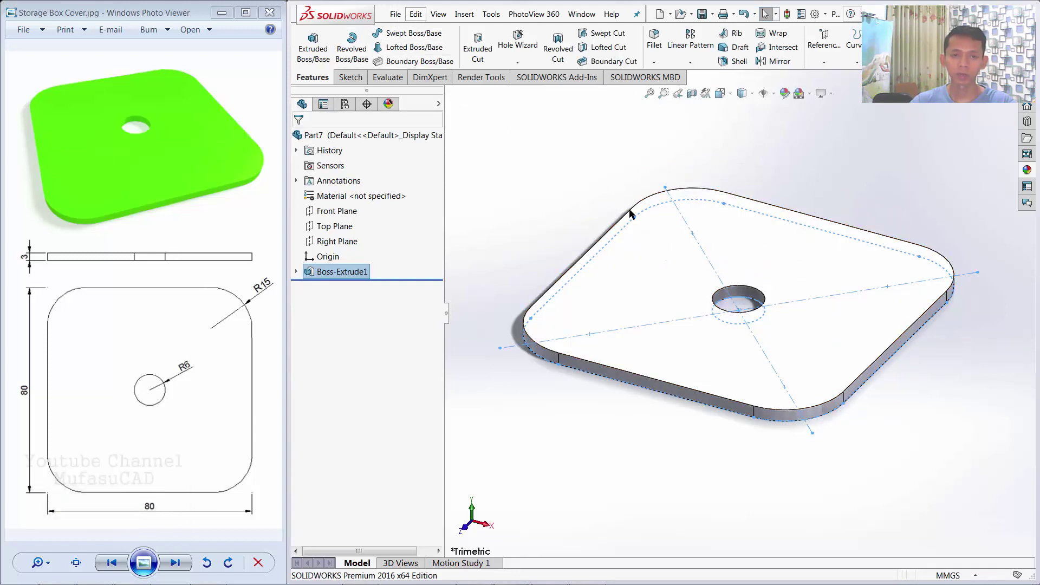
Bring up the Print3D export and its STL save dialog from the File menu.
click(394, 19)
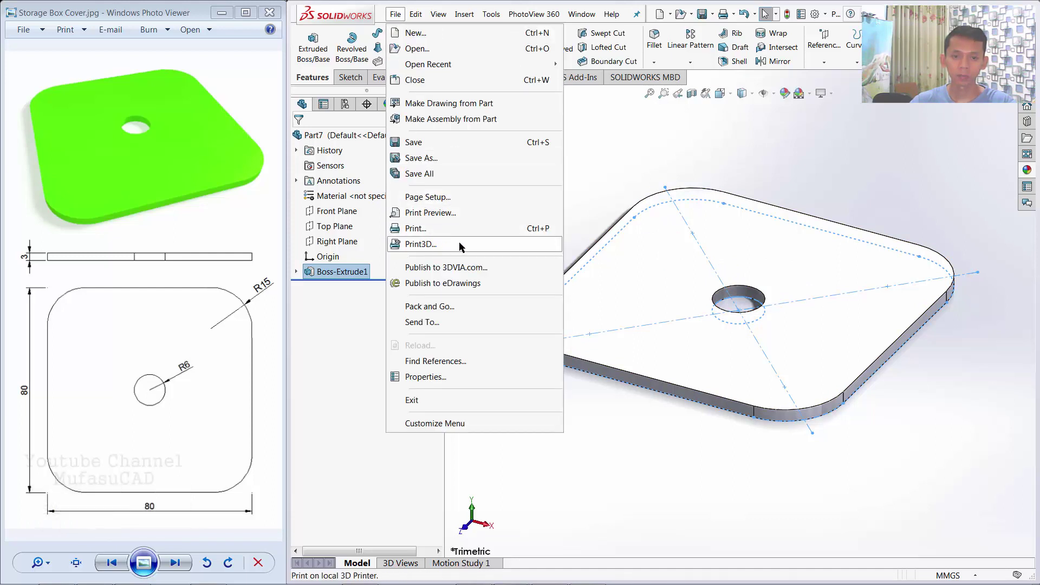
click(617, 195)
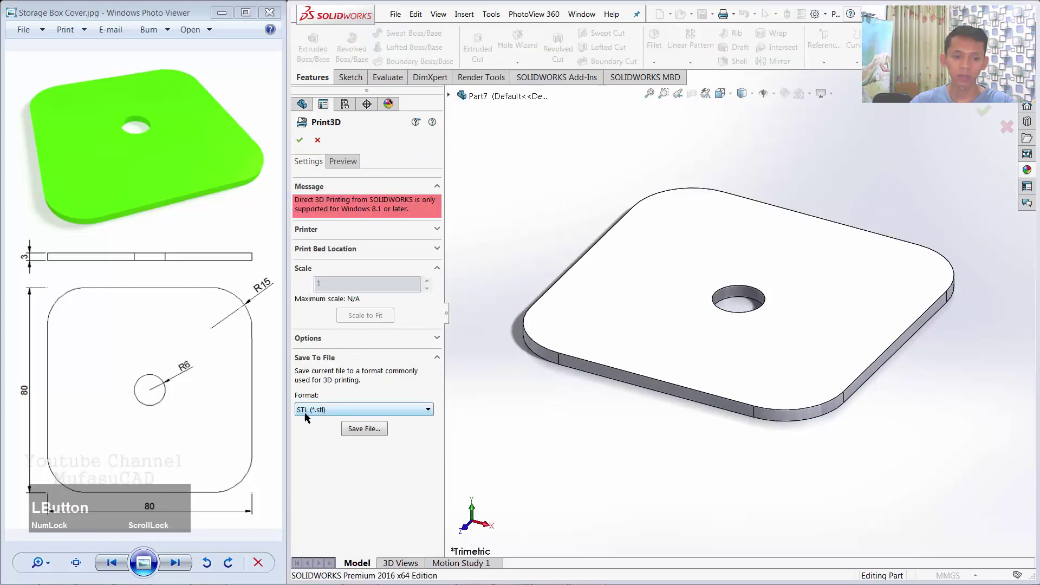
click(366, 434)
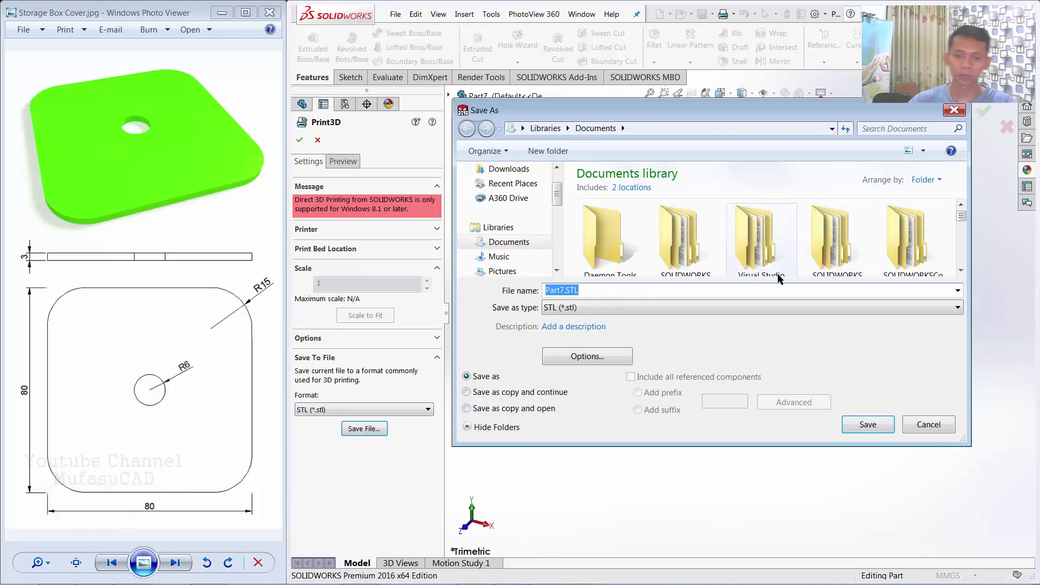
Save the lid as the STL file 'storage box cover', confirm, and close Print3D.
text(storage)
key(space)
text(box)
key(space)
text(cover)
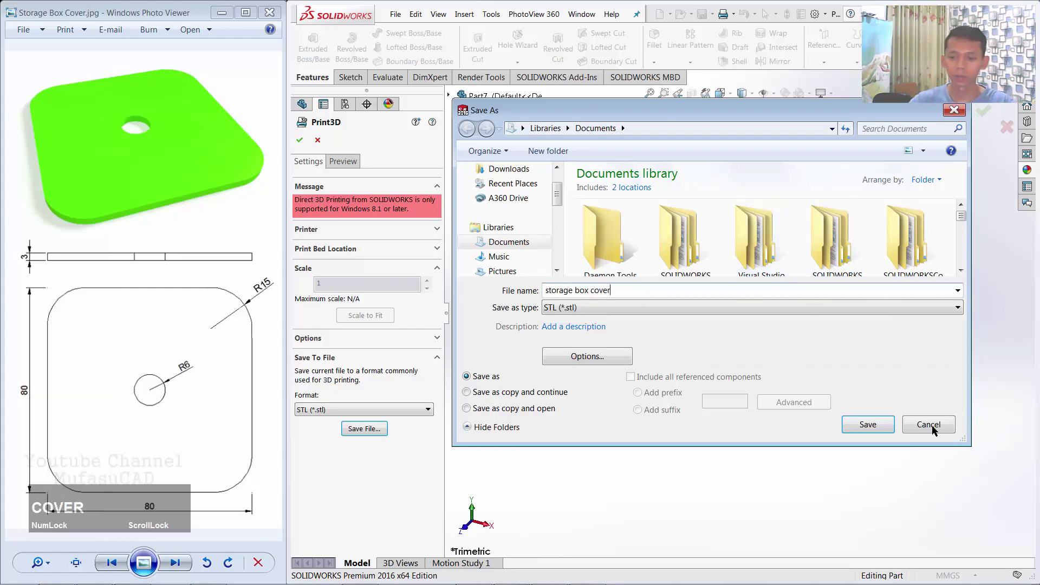
click(872, 422)
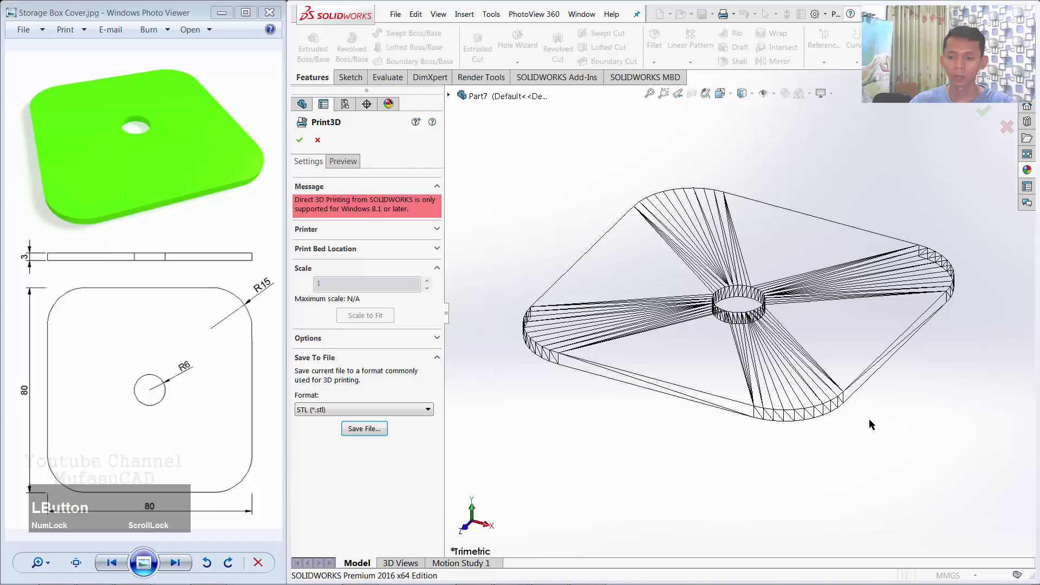
click(564, 322)
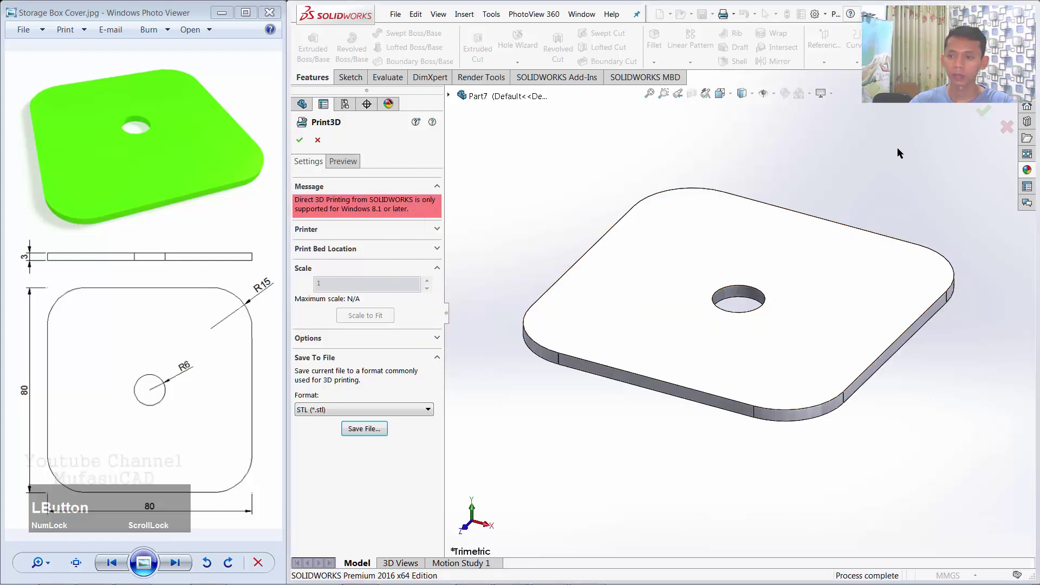
click(985, 115)
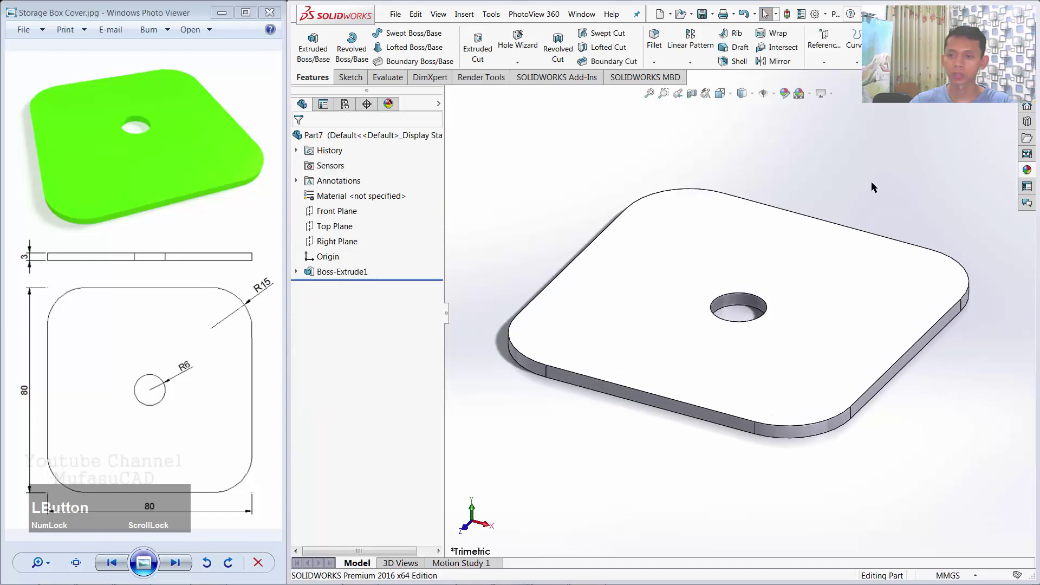